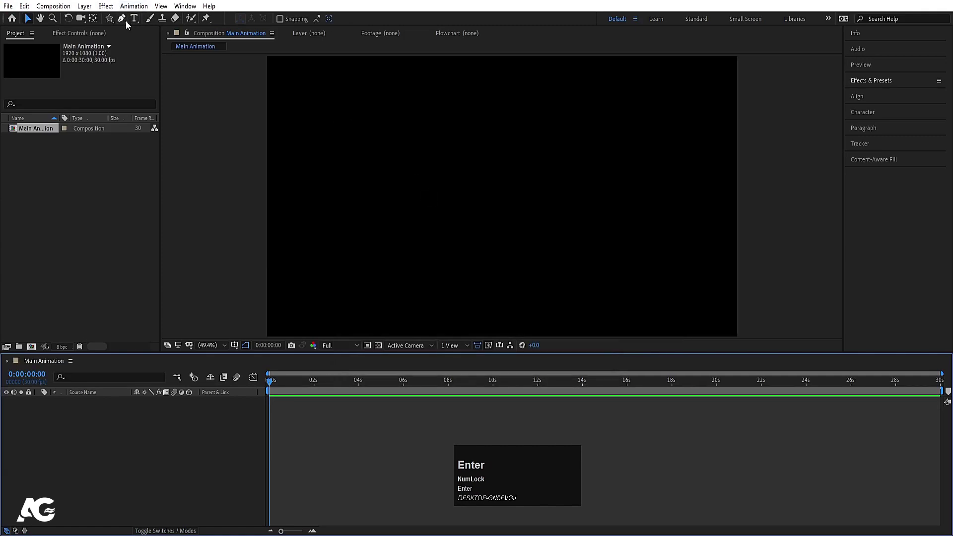
Draw a large white ellipse across the composition and centre its anchor point
{"action": "left_click_drag", "start_coordinate": [111, 22], "coordinate": [78, 454]}
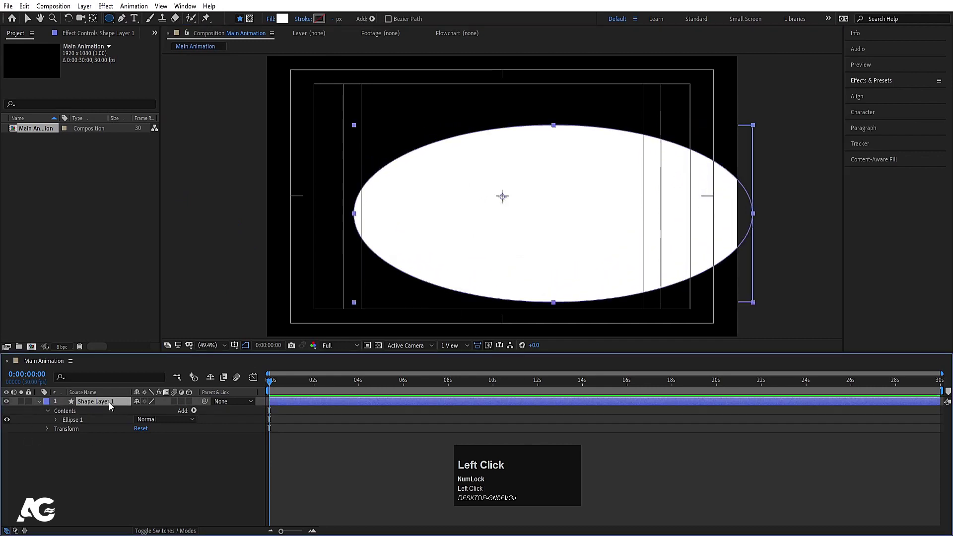
{"action": "key", "text": "ctrl+alt+Home"}
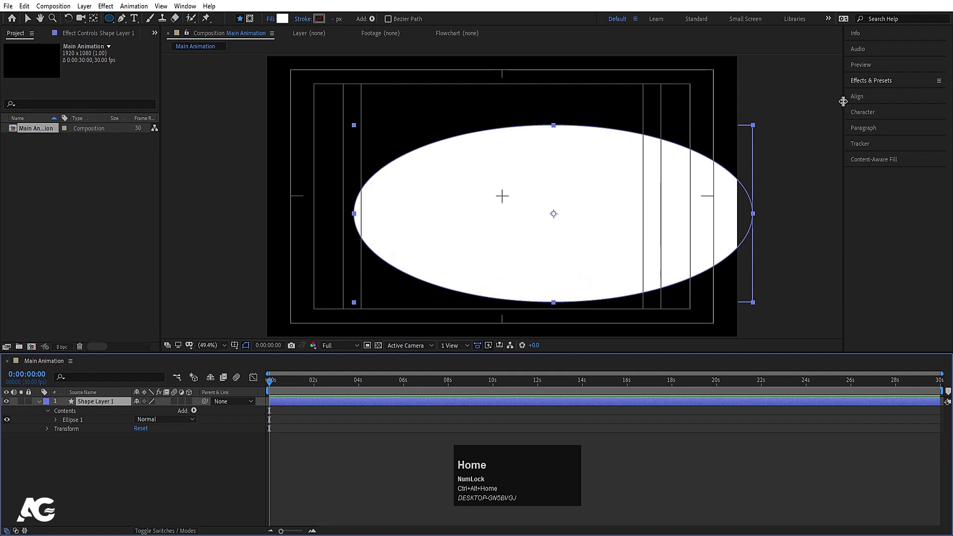
Centre the ellipse vertically, convert it to a Bezier path and reshape the bottom into a dome
{"action": "left_click", "coordinate": [864, 98]}
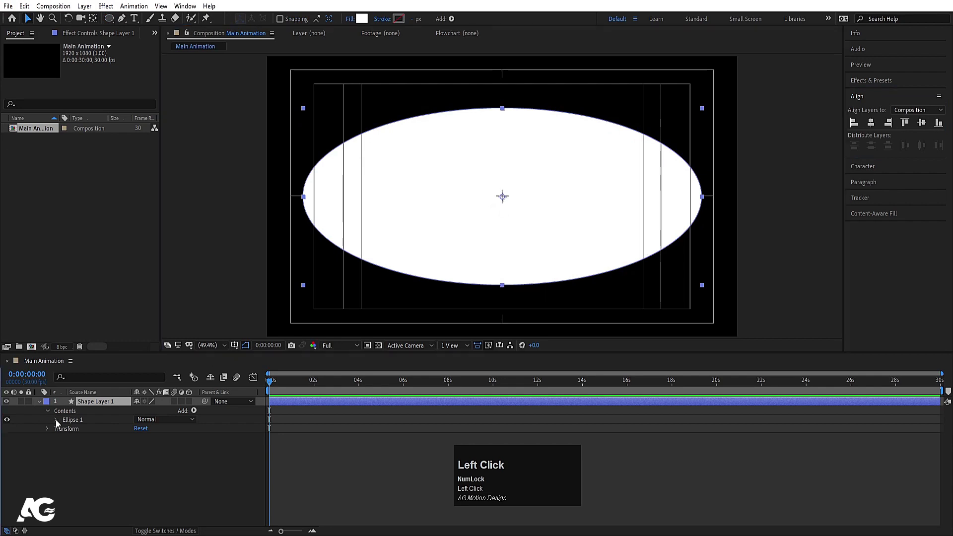
{"action": "right_click", "coordinate": [96, 430]}
{"action": "left_click", "coordinate": [124, 393]}
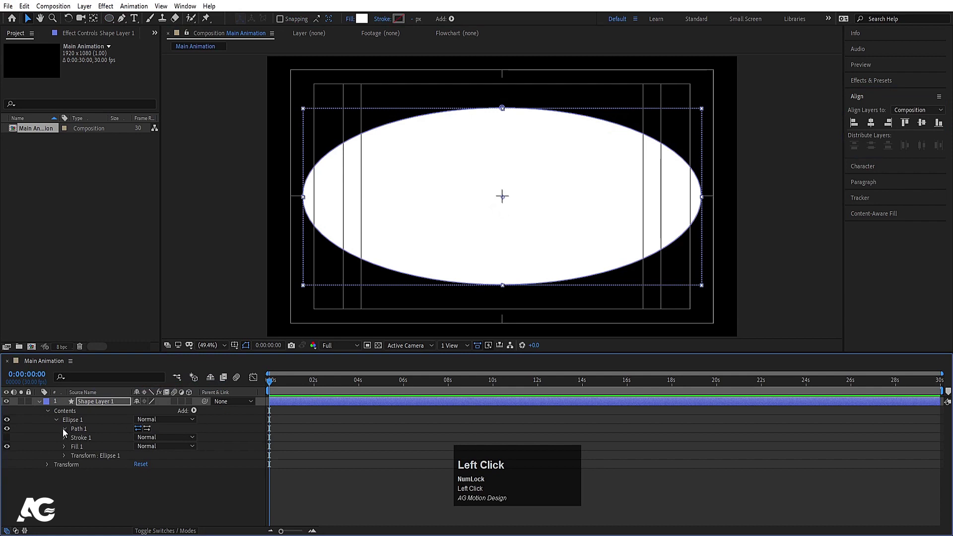
{"action": "key", "text": "u"}
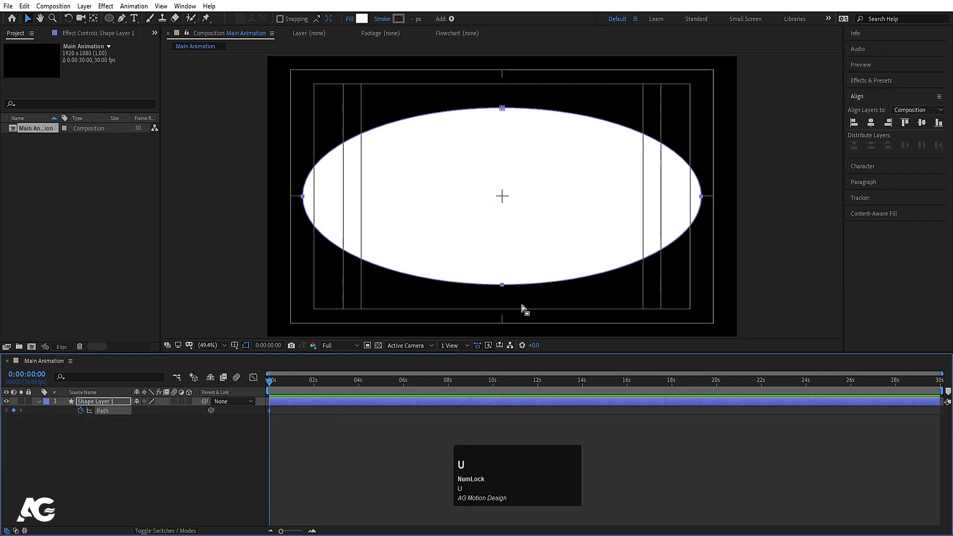
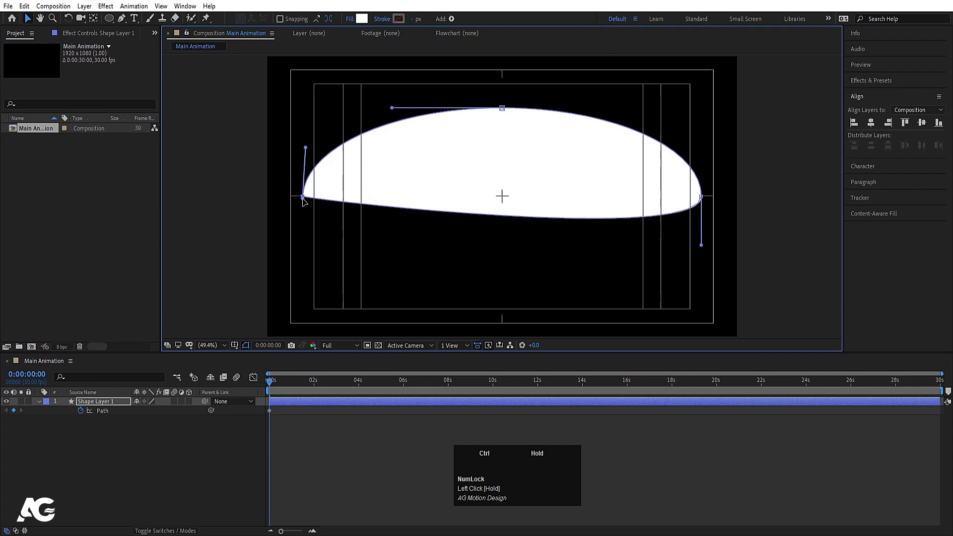
{"action": "key", "text": "ctrl+z"}
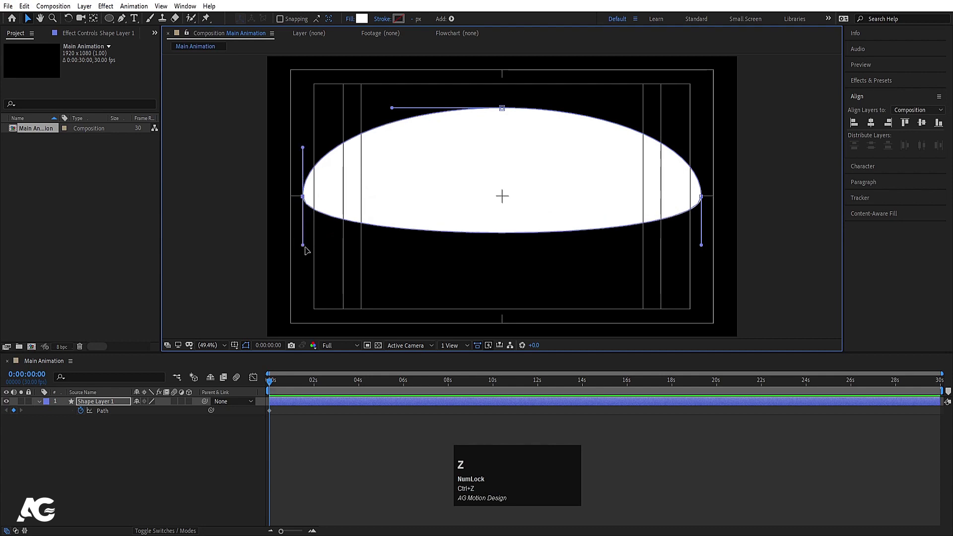
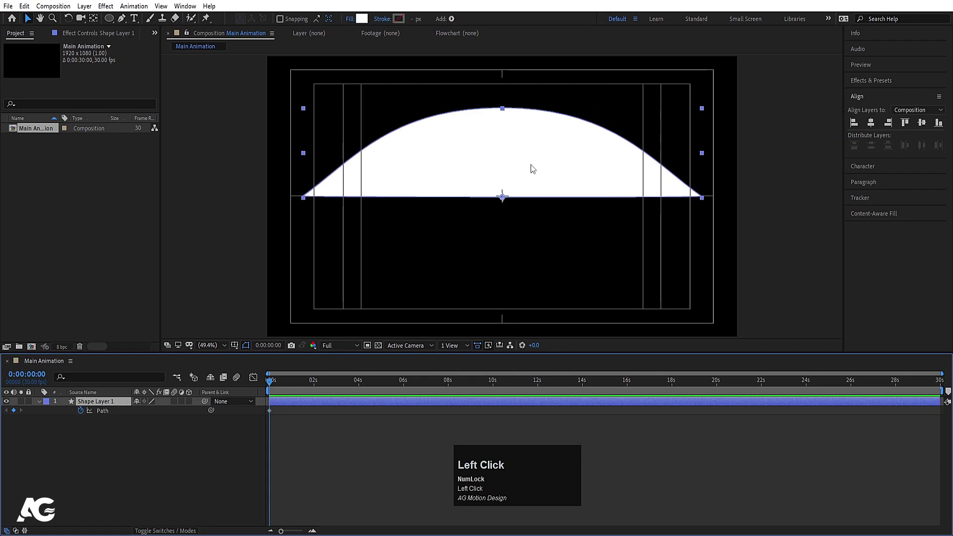
Duplicate the dome and flip the copy with an unlinked scale of 100, -100
{"action": "key", "text": "ctrl+d"}
{"action": "key", "text": "s"}
{"action": "left_click", "coordinate": [140, 413]}
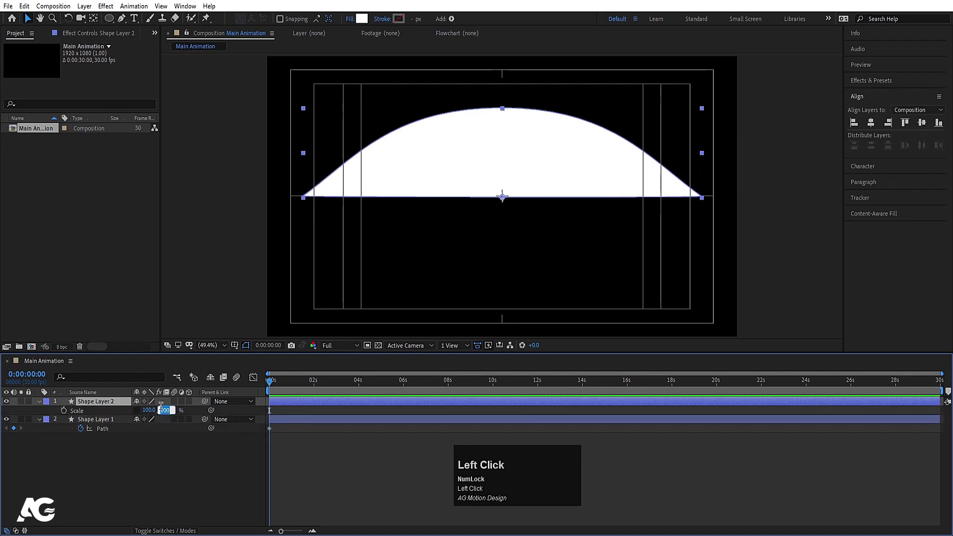
{"action": "key", "text": "-"}
{"action": "key", "text": "Return"}
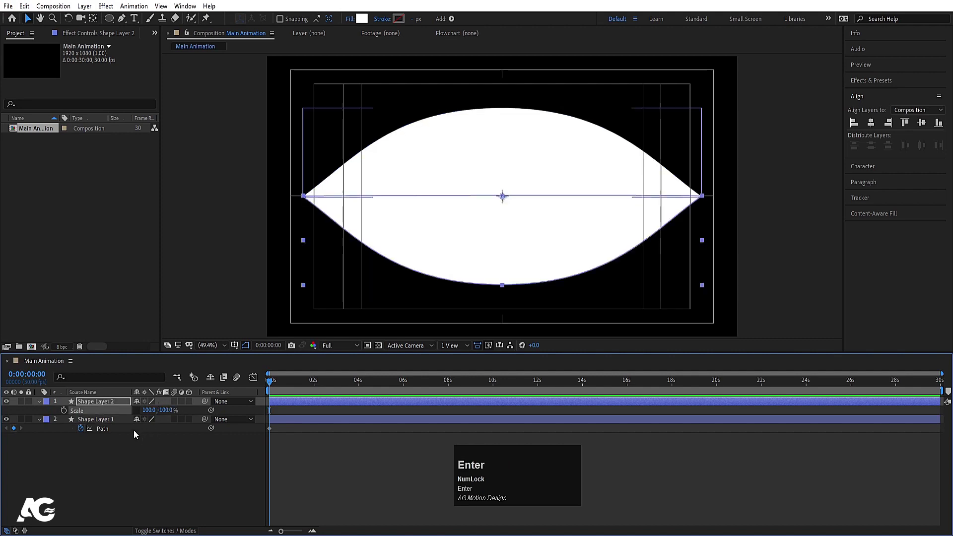
Add Scale keyframes on both halves at 0, 10f and 20f for the blink
{"action": "left_click", "coordinate": [119, 422]}
{"action": "key", "text": "s"}
{"action": "left_click", "coordinate": [140, 432]}
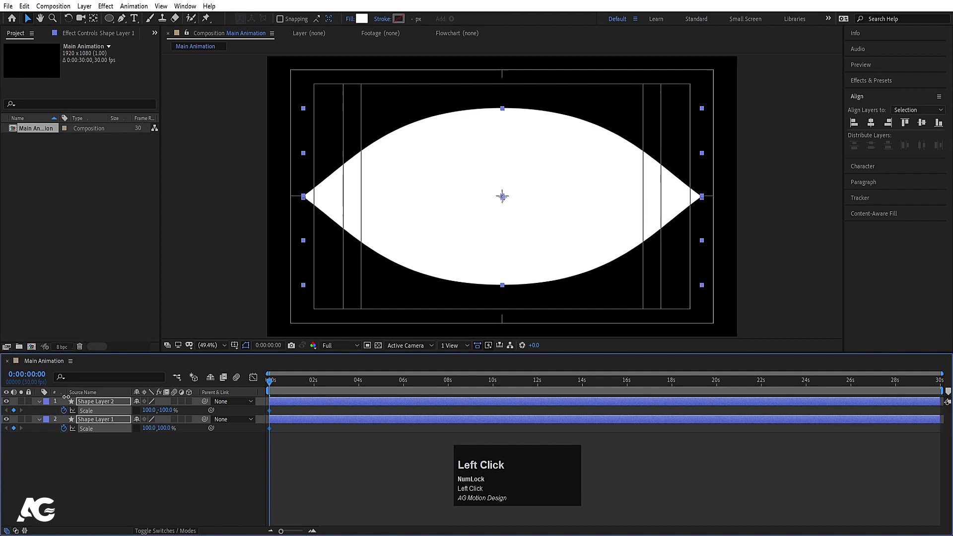
{"action": "type", "text": "==="}
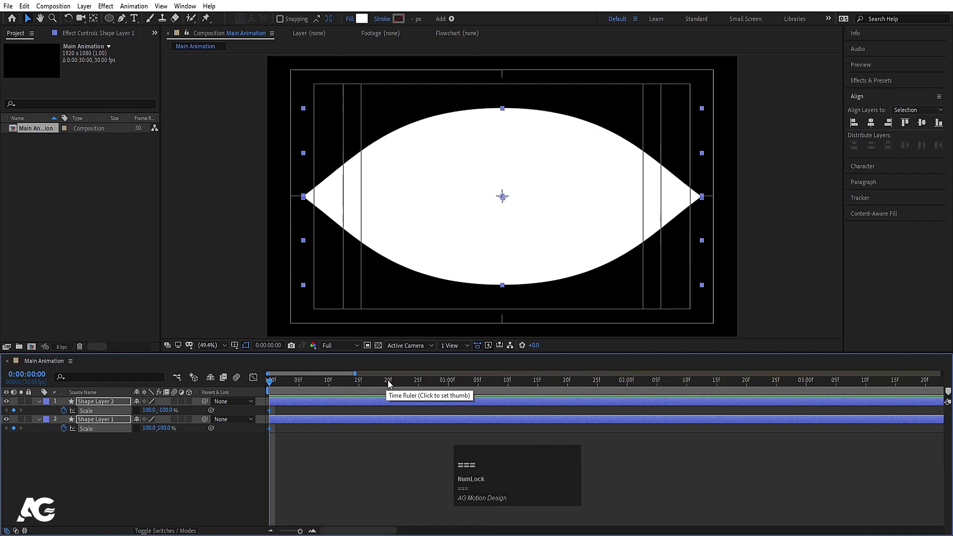
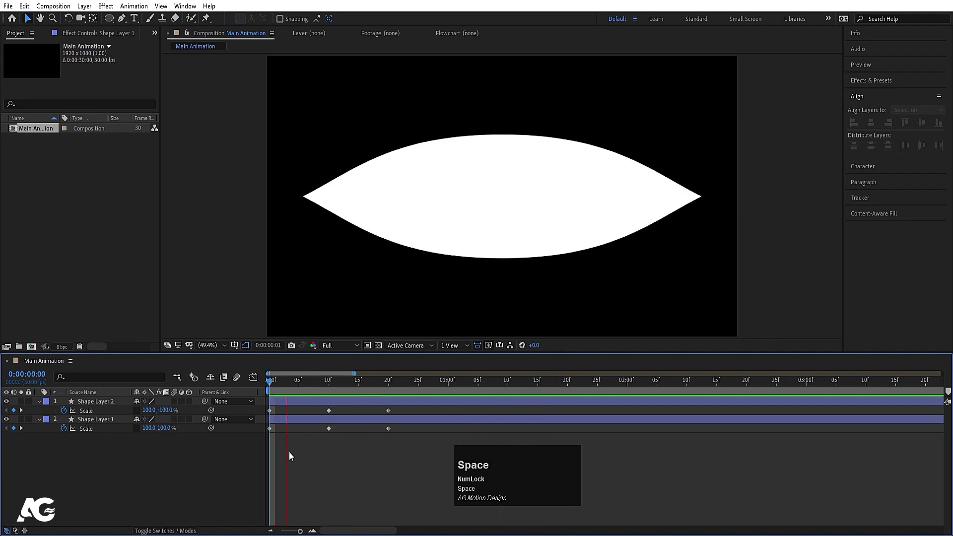
Preview the blink and apply Easy Ease to the scale keyframes
{"action": "key", "text": "space"}
{"action": "left_click", "coordinate": [16, 413]}
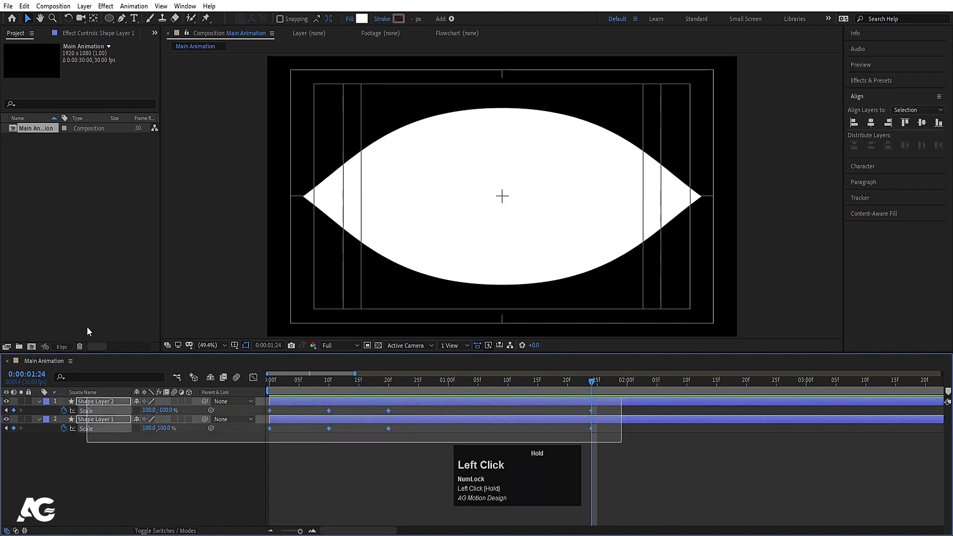
{"action": "key", "text": "F9"}
Add a loopOut() expression to both halves' Scale so the blink repeats continuously
{"action": "left_click", "coordinate": [134, 465]}
{"action": "left_click", "coordinate": [66, 430]}
{"action": "type", "text": "loop"}
{"action": "key", "text": "Down"}
{"action": "key", "text": "Return"}
{"action": "key", "text": "ctrl+a"}
{"action": "key", "text": "ctrl+c"}
{"action": "left_click", "coordinate": [103, 475]}
{"action": "key", "text": "ctrl+v"}
{"action": "left_click", "coordinate": [110, 495]}
{"action": "key", "text": "-"}
{"action": "key", "text": "space"}
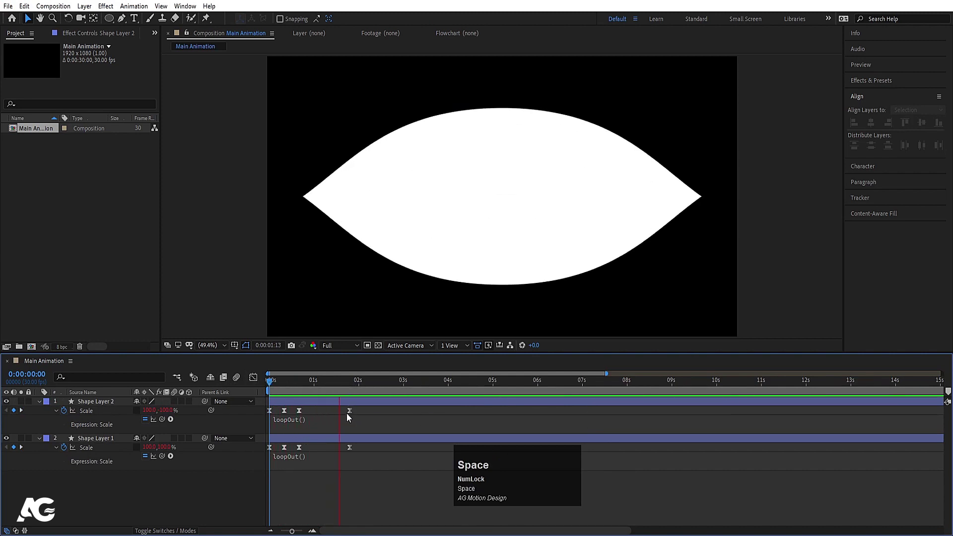
Pre-compose the two eye halves into a new composition named Eye
{"action": "key", "text": "space"}
{"action": "left_click", "coordinate": [338, 389]}
{"action": "key", "text": "u"}
{"action": "type", "text": "uu"}
{"action": "left_click_drag", "start_coordinate": [90, 473], "coordinate": [103, 413]}
{"action": "key", "text": "ctrl+shift+c"}
{"action": "type", "text": "ye"}
{"action": "key", "text": "Return"}
{"action": "left_click", "coordinate": [99, 412]}
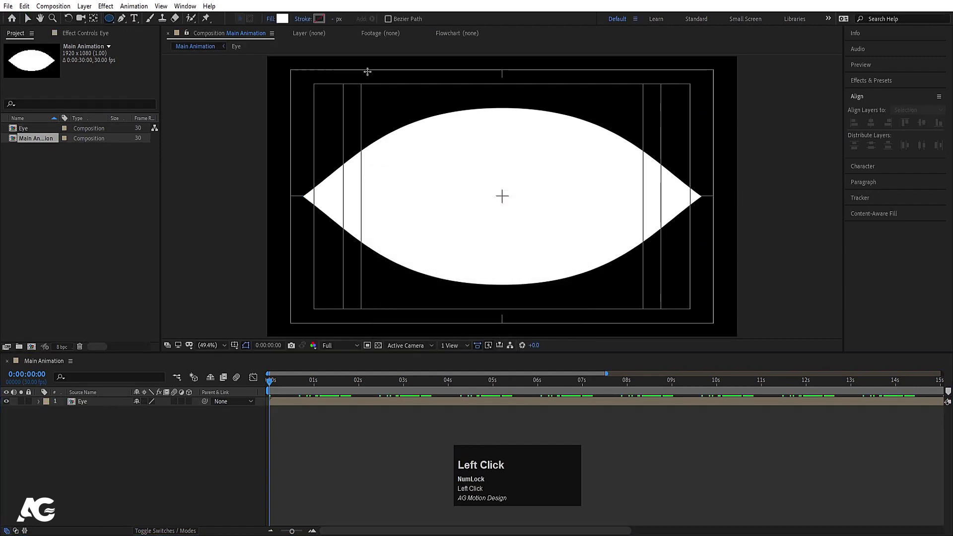
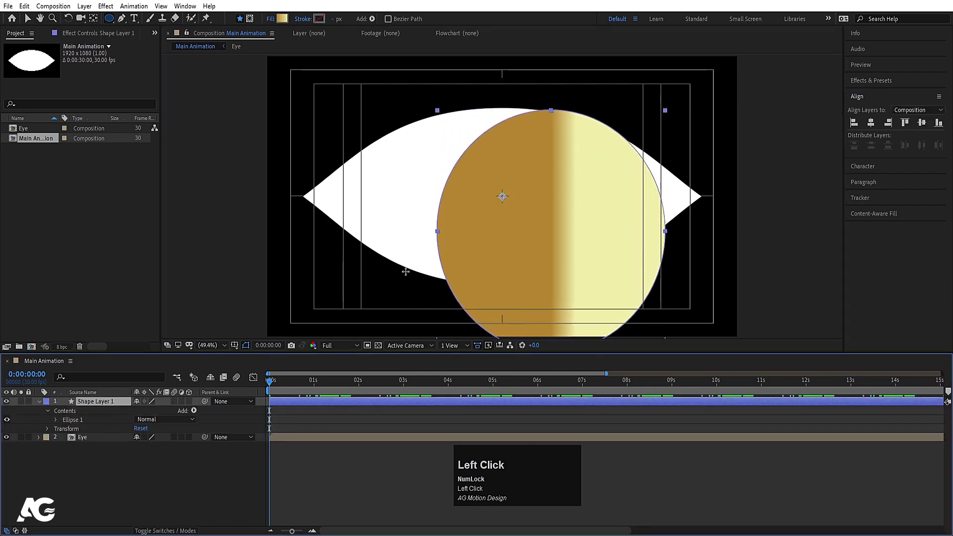
Centre the gradient circle's anchor point and align it to the composition centre
{"action": "key", "text": "ctrl+alt+Home"}
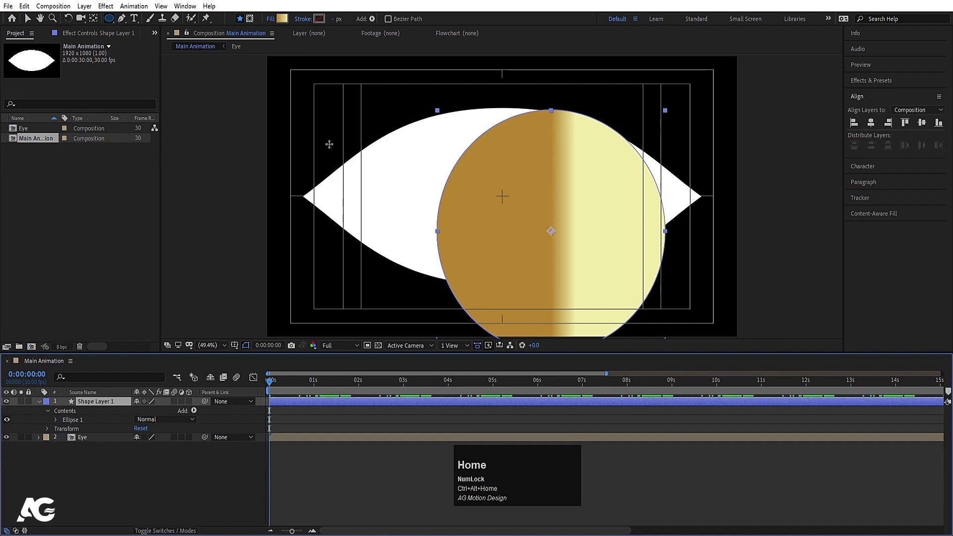
{"action": "left_click", "coordinate": [874, 125]}
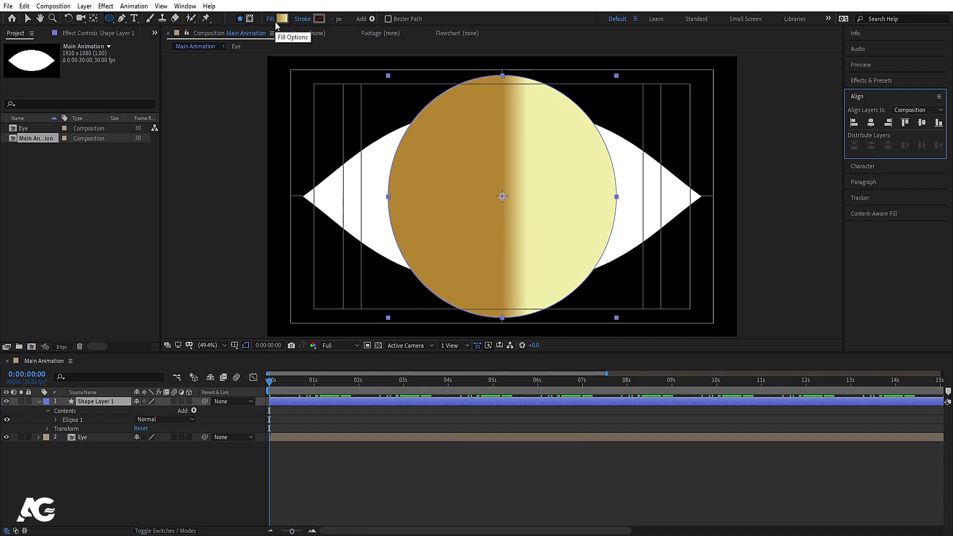
{"action": "key", "text": "v"}
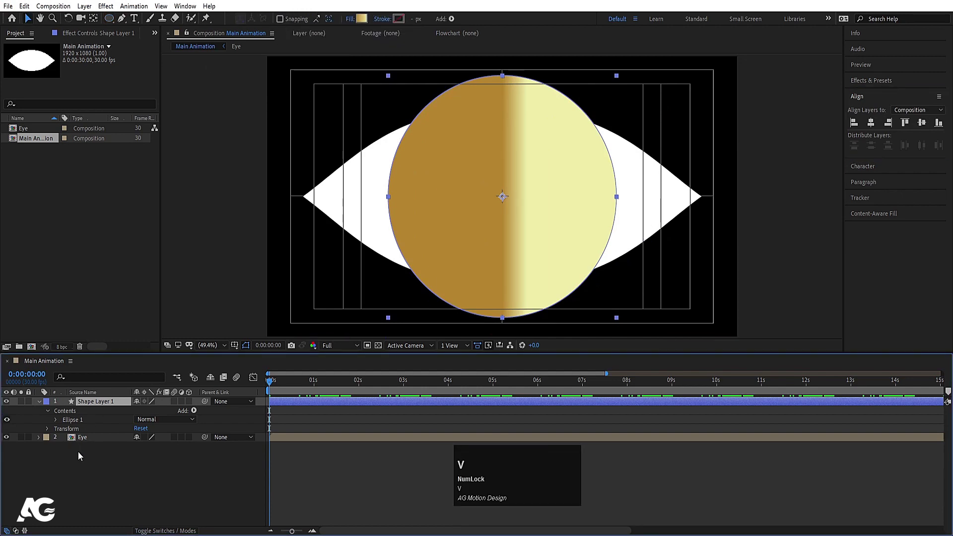
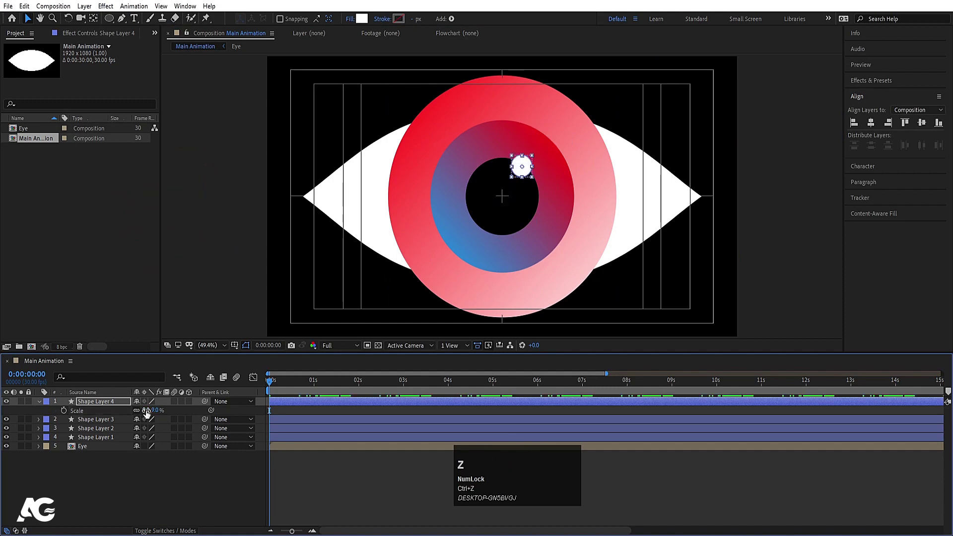
Select the highlight dot, centre its anchor and zoom the viewer in around it
{"action": "left_click", "coordinate": [107, 408]}
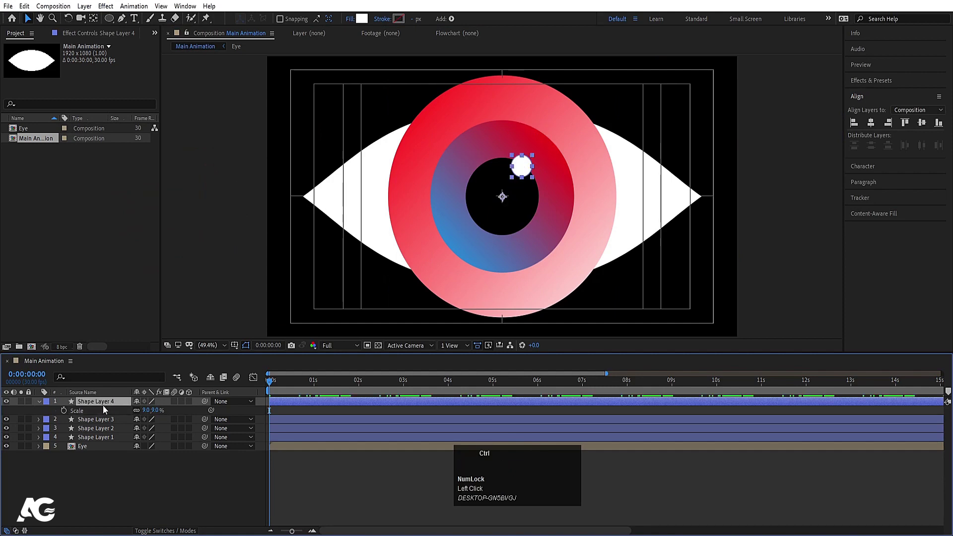
{"action": "key", "text": "ctrl+alt+Home"}
{"action": "scroll", "scroll_direction": "up", "scroll_amount": 3}
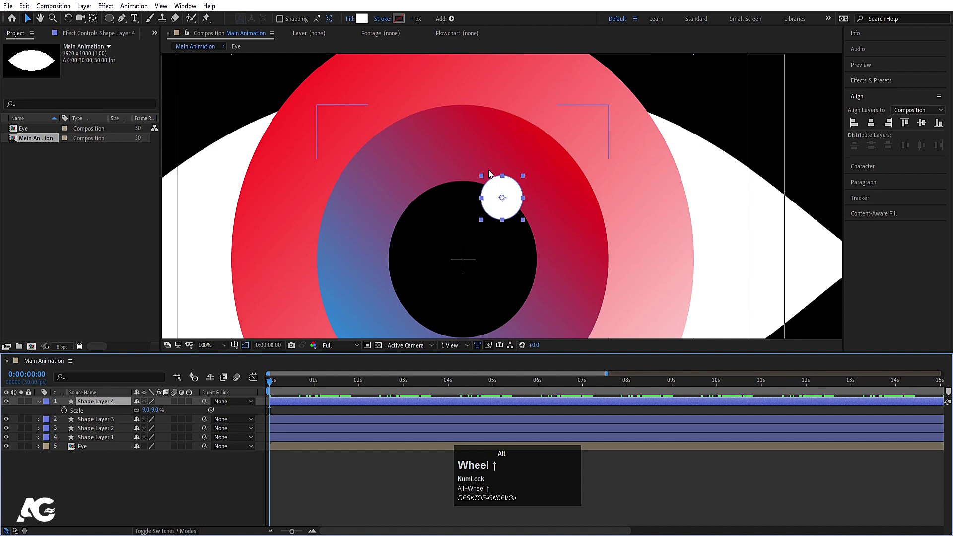
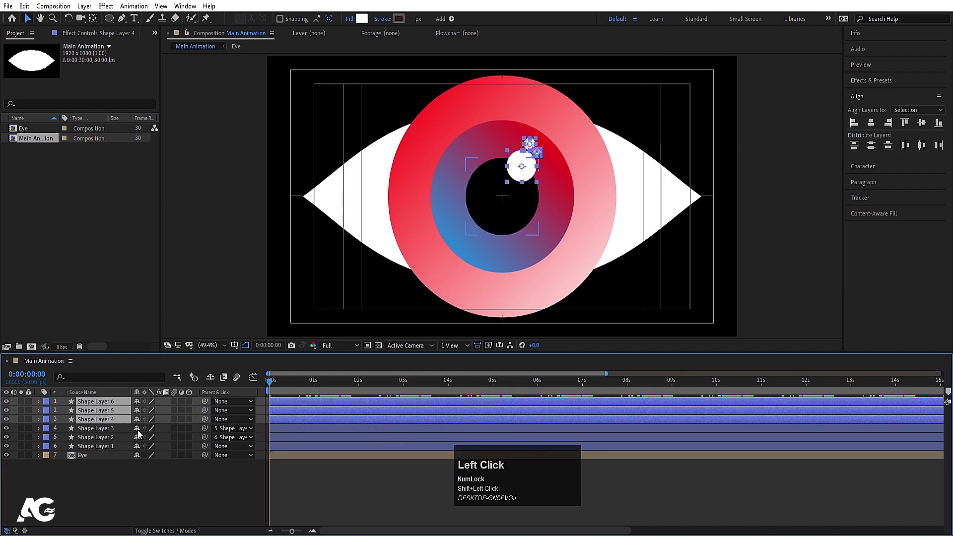
Pre-compose the highlight dots into a composition named white
{"action": "key", "text": "ctrl+shift+c"}
{"action": "type", "text": "white"}
{"action": "key", "text": "Return"}
{"action": "left_click", "coordinate": [208, 406]}
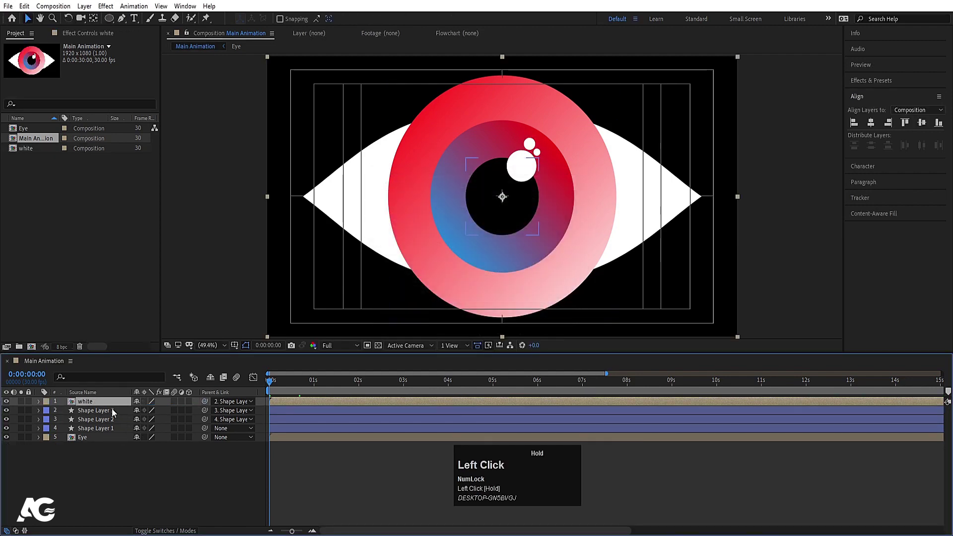
Keyframe the outer iris Position and slide it left of centre at a later frame
{"action": "key", "text": "p"}
{"action": "left_click", "coordinate": [67, 440]}
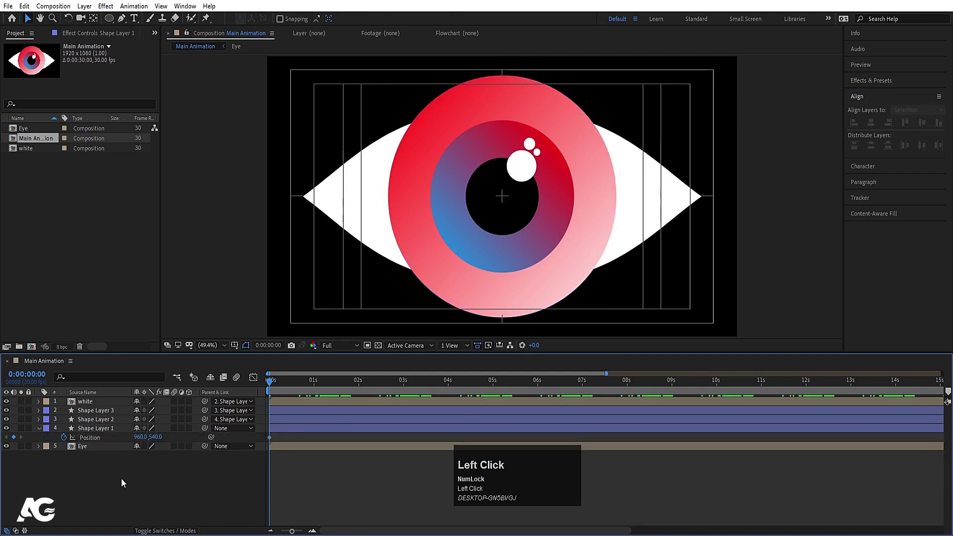
{"action": "type", "text": "=="}
{"action": "left_click_drag", "start_coordinate": [331, 387], "coordinate": [278, 387]}
Add Position keyframes on the inner ring, pupil and highlights at staggered times
{"action": "key", "text": "space"}
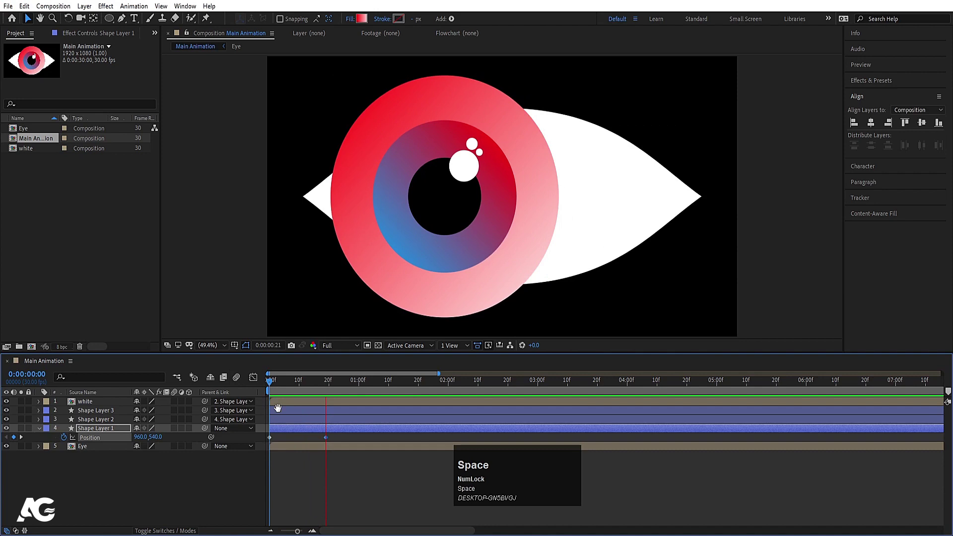
{"action": "key", "text": "="}
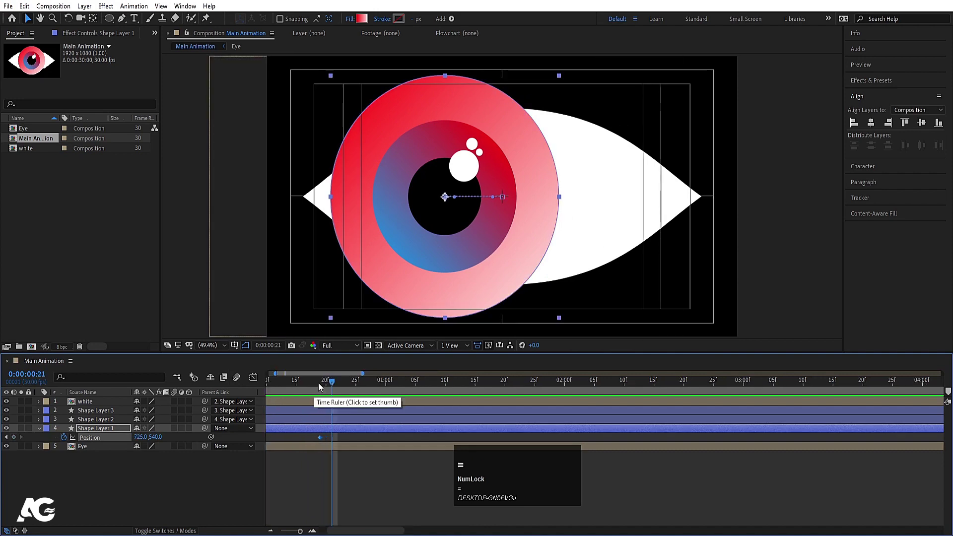
{"action": "left_click_drag", "start_coordinate": [317, 386], "coordinate": [361, 441]}
{"action": "key", "text": "j"}
{"action": "left_click", "coordinate": [99, 422]}
{"action": "left_click", "coordinate": [91, 405]}
{"action": "key", "text": "p"}
{"action": "left_click", "coordinate": [70, 414]}
Offset the inner layers' positions so they trail behind, easing the keyframes
{"action": "key", "text": "k"}
{"action": "left_click_drag", "start_coordinate": [340, 446], "coordinate": [365, 403]}
{"action": "left_click_drag", "start_coordinate": [365, 403], "coordinate": [382, 467]}
{"action": "left_click", "coordinate": [382, 468]}
{"action": "key", "text": "F9"}
{"action": "left_click", "coordinate": [286, 388]}
{"action": "key", "text": "space"}
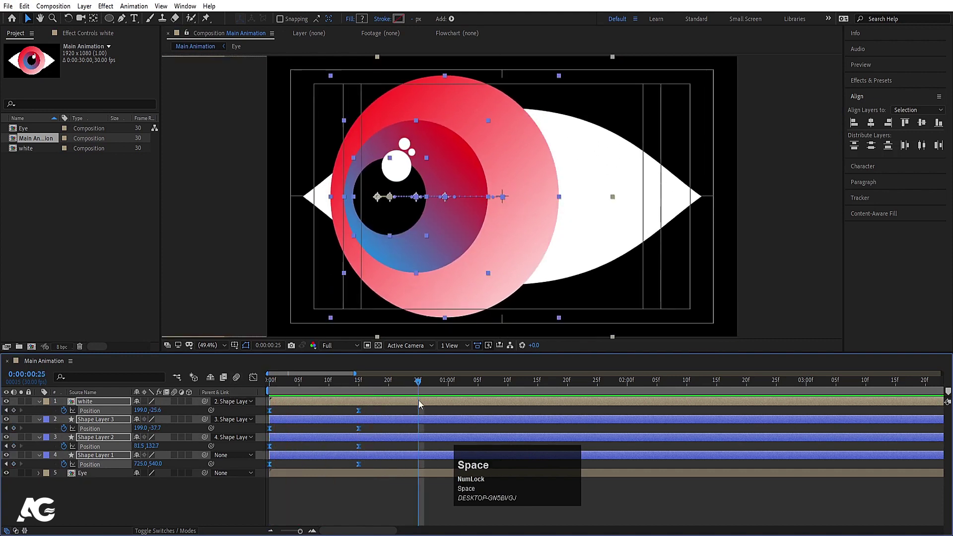
Swing the iris layers to the right, shifting the inner rings further for depth, and preview
{"action": "left_click_drag", "start_coordinate": [448, 386], "coordinate": [602, 404]}
{"action": "left_click_drag", "start_coordinate": [603, 404], "coordinate": [568, 419]}
{"action": "key", "text": "j"}
{"action": "key", "text": "space"}
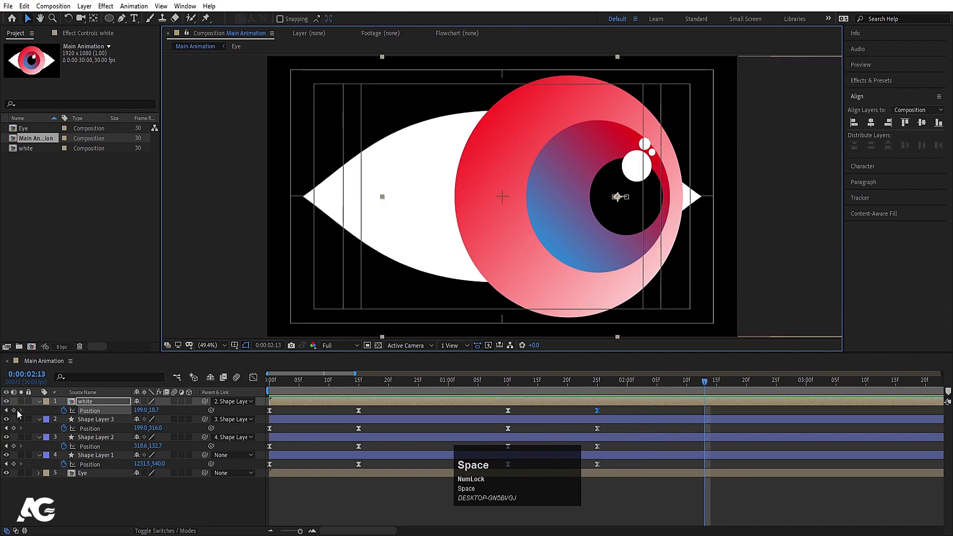
Paste each layer's first Position keyframe at 0:00:03:00 so white and Shape Layers 1-3 return to centre
{"action": "left_click_drag", "start_coordinate": [20, 411], "coordinate": [275, 412]}
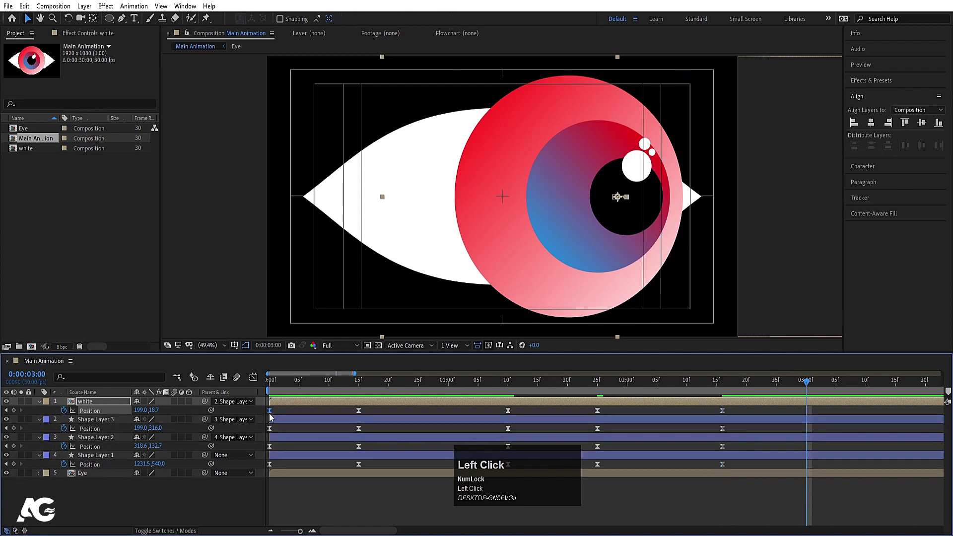
{"action": "key", "text": "ctrl+c"}
{"action": "key", "text": "ctrl+v"}
{"action": "left_click", "coordinate": [274, 429]}
{"action": "key", "text": "ctrl+c"}
{"action": "key", "text": "ctrl+v"}
{"action": "left_click", "coordinate": [276, 450]}
{"action": "key", "text": "ctrl+c"}
{"action": "key", "text": "ctrl+v"}
{"action": "left_click", "coordinate": [271, 466]}
{"action": "key", "text": "ctrl+c"}
{"action": "key", "text": "ctrl+v"}
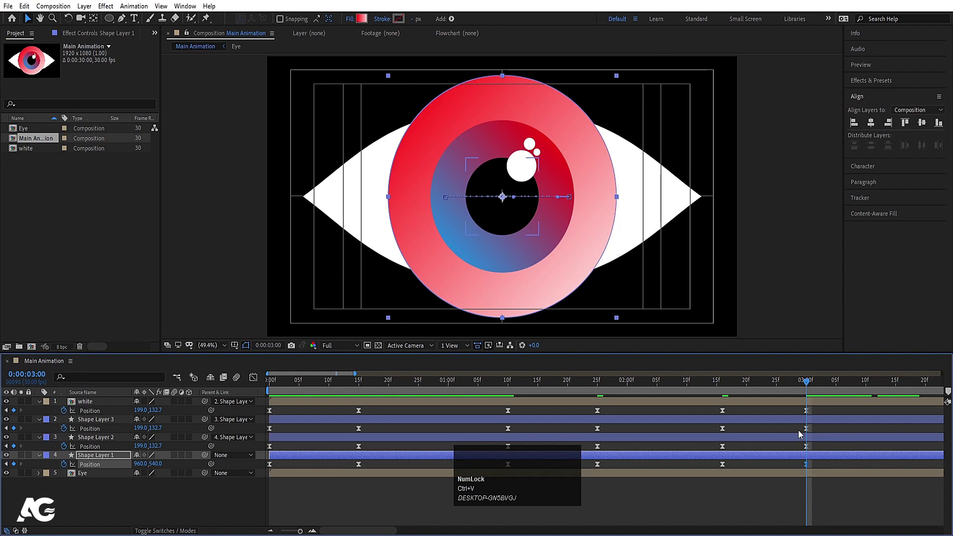
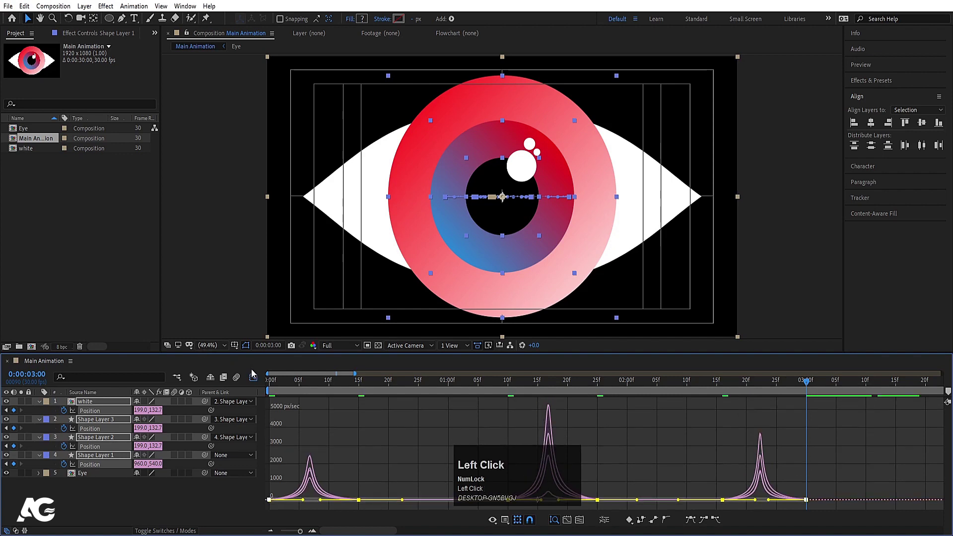
Preview the motion, then pre-compose all iris shape layers into a composition named Eyeball
{"action": "key", "text": "space"}
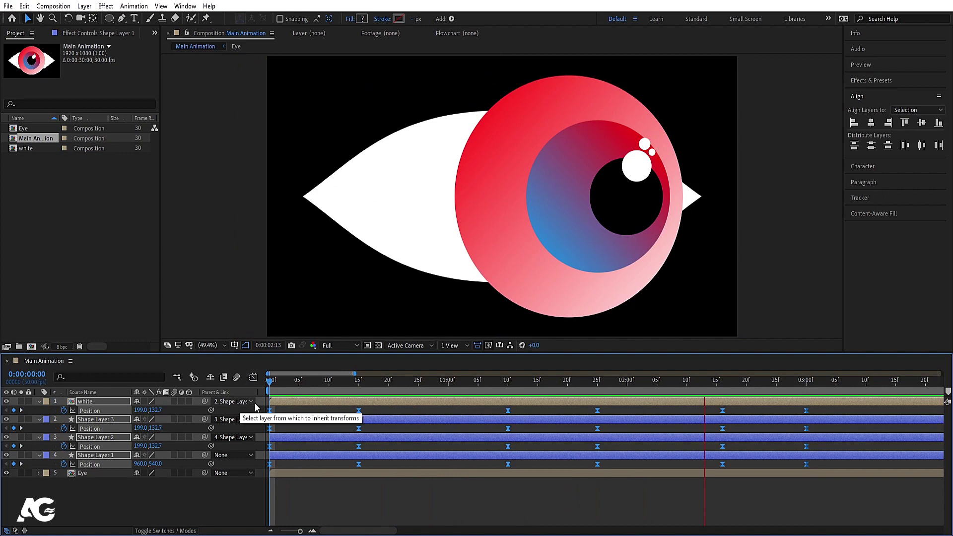
{"action": "key", "text": "space"}
{"action": "key", "text": "-"}
{"action": "type", "text": "--"}
{"action": "left_click", "coordinate": [137, 507]}
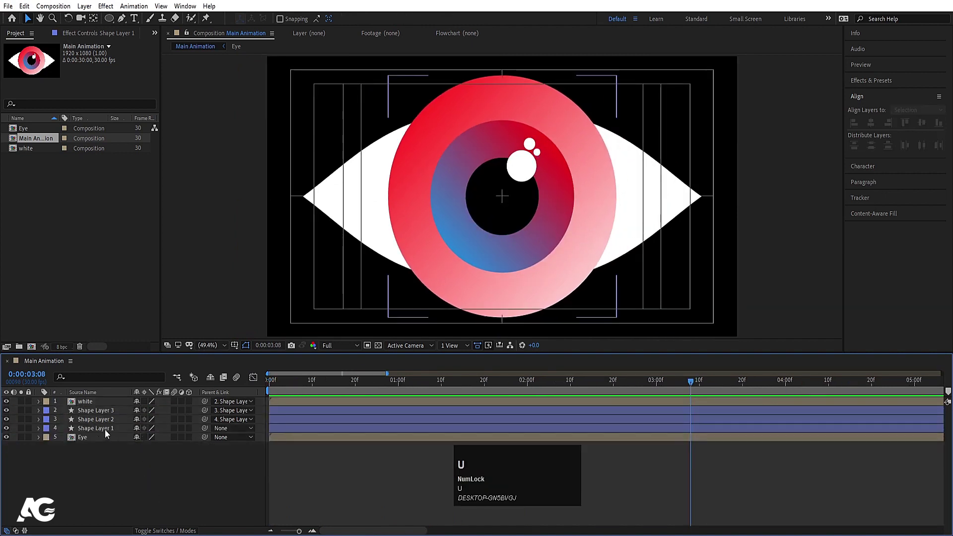
{"action": "left_click", "coordinate": [109, 432]}
{"action": "key", "text": "ctrl+shift+c"}
{"action": "type", "text": "yeball"}
{"action": "key", "text": "Return"}
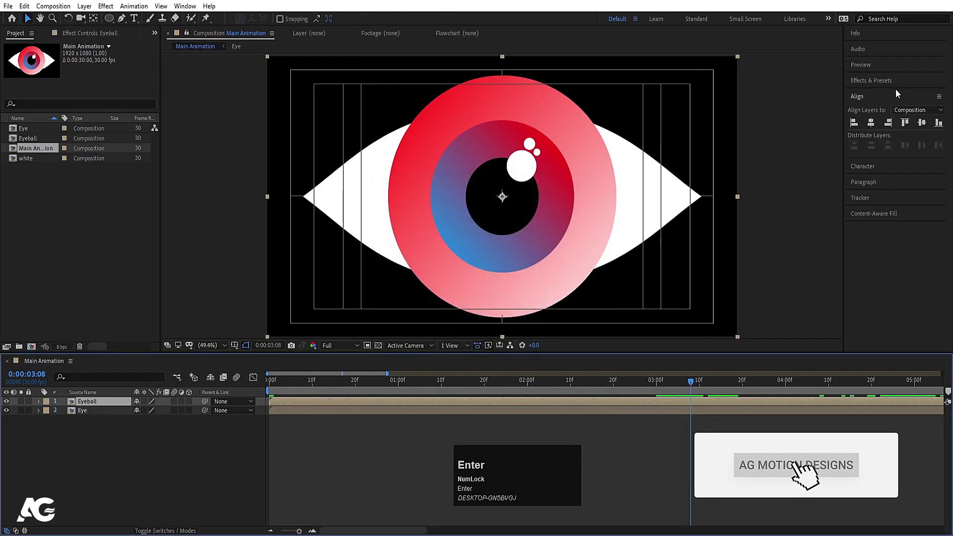
Apply Set Matte to Eyeball, taking the matte from the Eye layer so the iris stays inside
{"action": "left_click", "coordinate": [879, 83]}
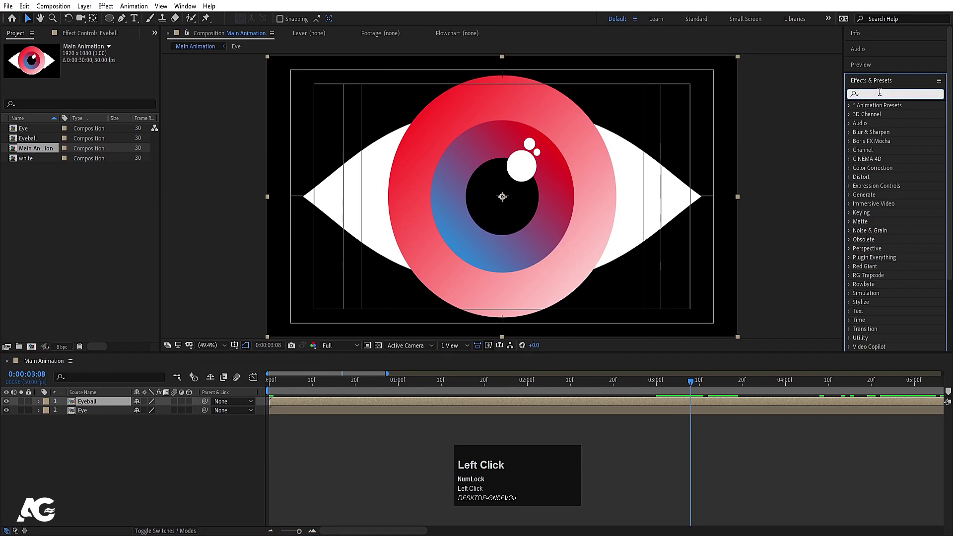
{"action": "type", "text": "set"}
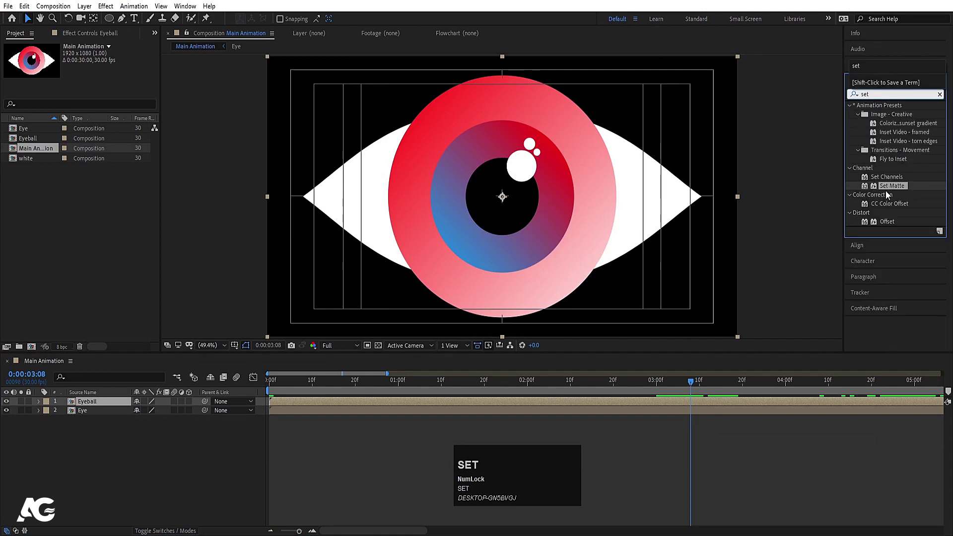
{"action": "left_click", "coordinate": [891, 184]}
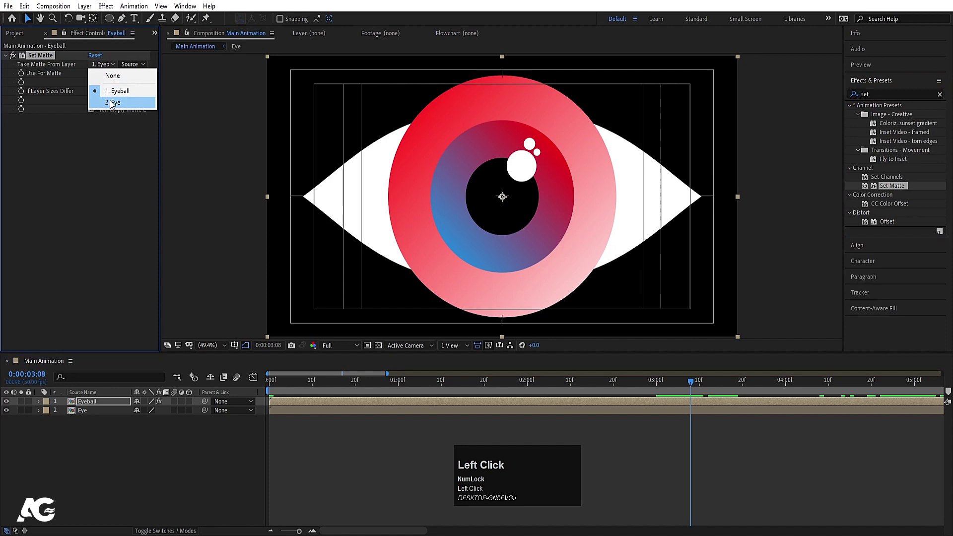
{"action": "key", "text": "space"}
{"action": "key", "text": "-"}
{"action": "key", "text": "space"}
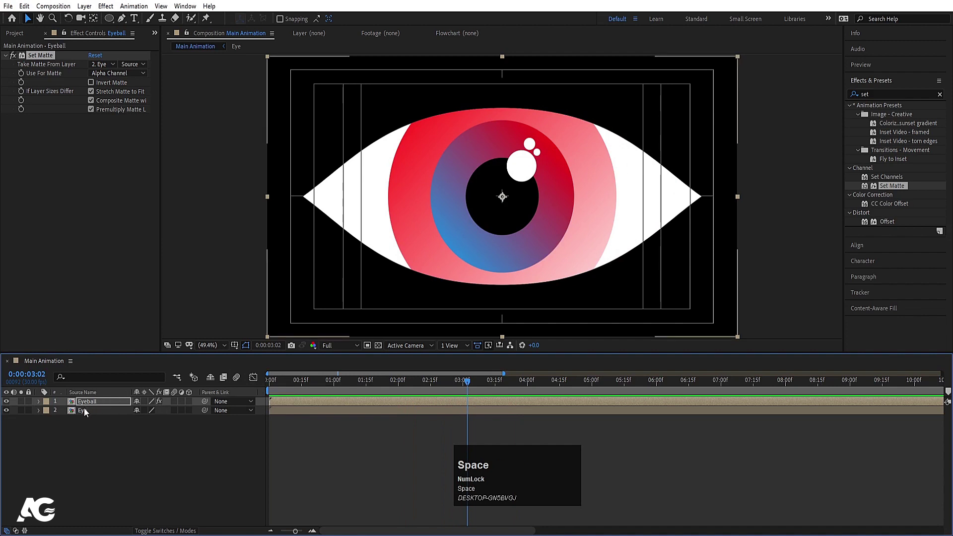
{"action": "left_click", "coordinate": [87, 410]}
Reveal the Eye comp in the Project panel, duplicate it as Eye 2 and drop it into Main Animation
{"action": "right_click", "coordinate": [88, 410]}
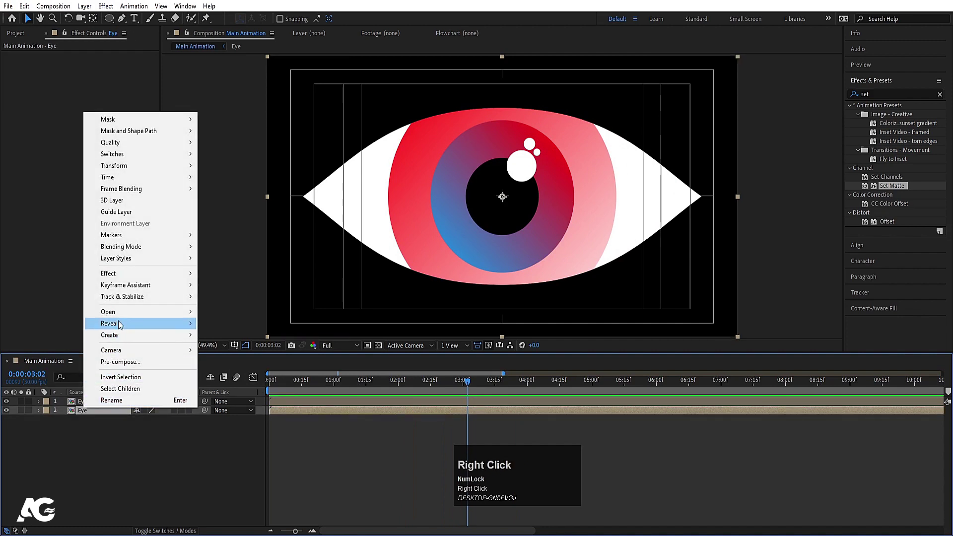
{"action": "left_click", "coordinate": [121, 326]}
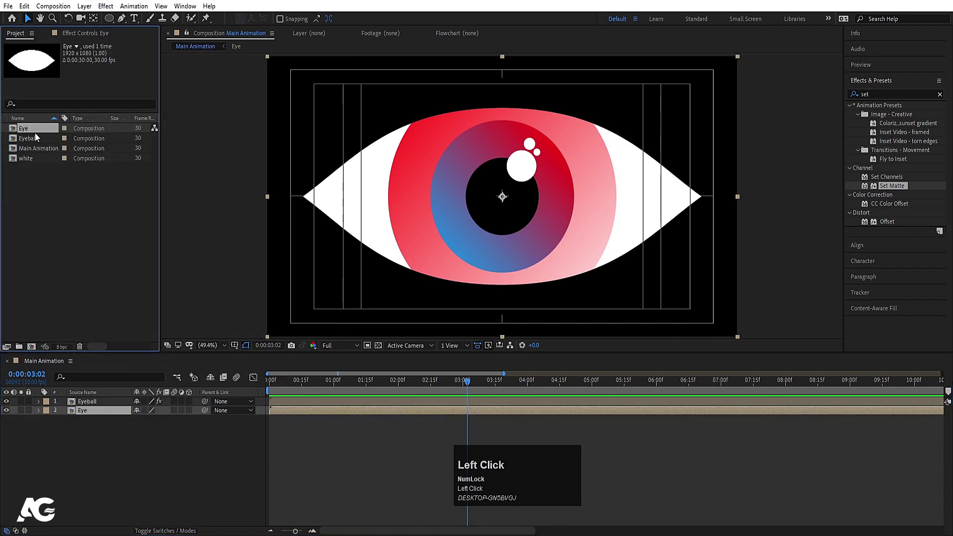
{"action": "left_click", "coordinate": [33, 131]}
{"action": "key", "text": "ctrl+d"}
{"action": "left_click", "coordinate": [39, 143]}
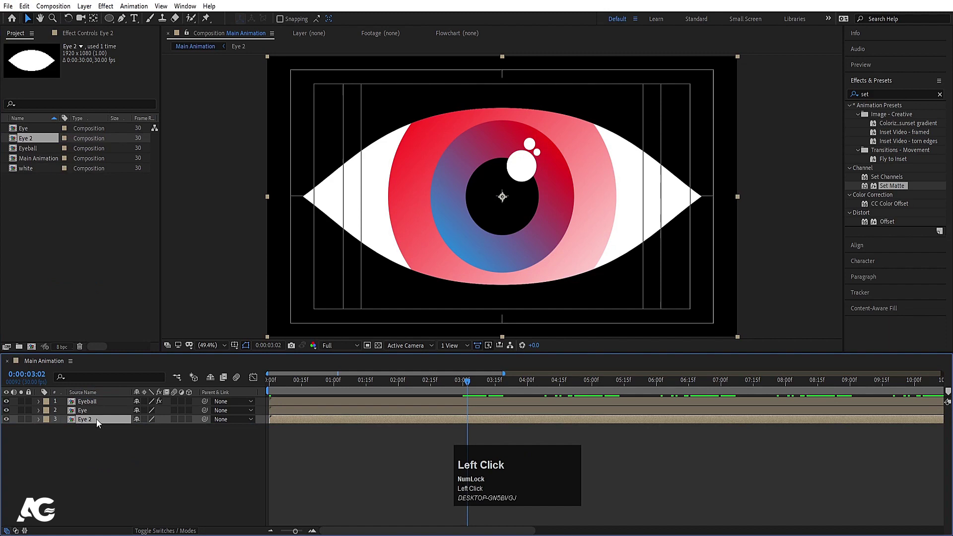
Inside Eye 2, select both shape layers and set their stroke colour to white
{"action": "key", "text": "ctrl+a"}
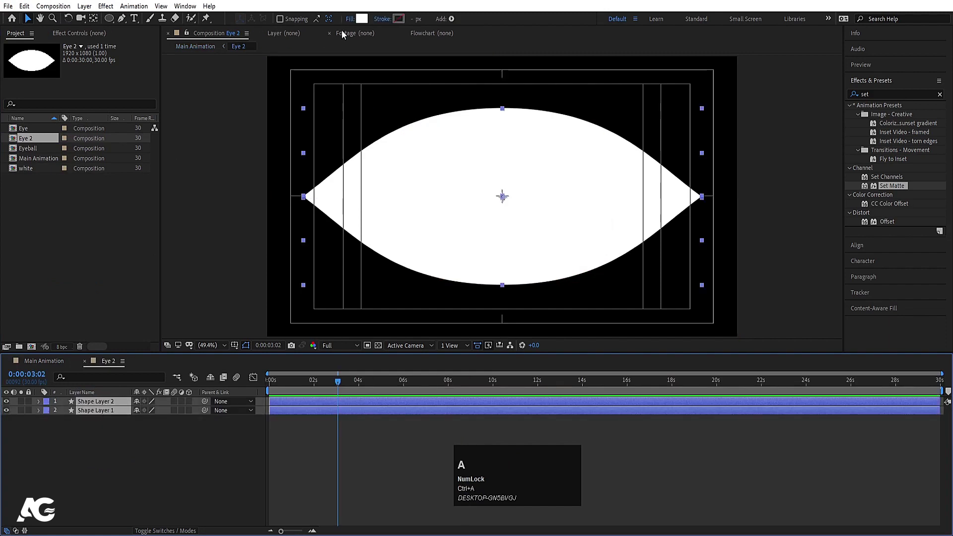
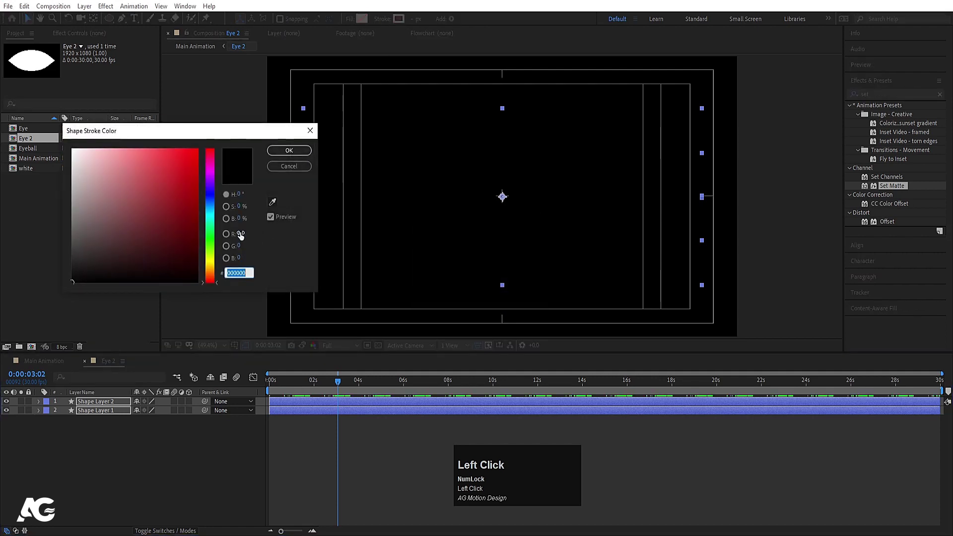
{"action": "key", "text": "Return"}
{"action": "left_click", "coordinate": [421, 19]}
{"action": "key", "text": "Return"}
Remove the fill from the eye shapes and thin the stroke width to 2 px
{"action": "left_click", "coordinate": [64, 364]}
{"action": "key", "text": "Down"}
{"action": "key", "text": "Right"}
{"action": "left_click", "coordinate": [112, 362]}
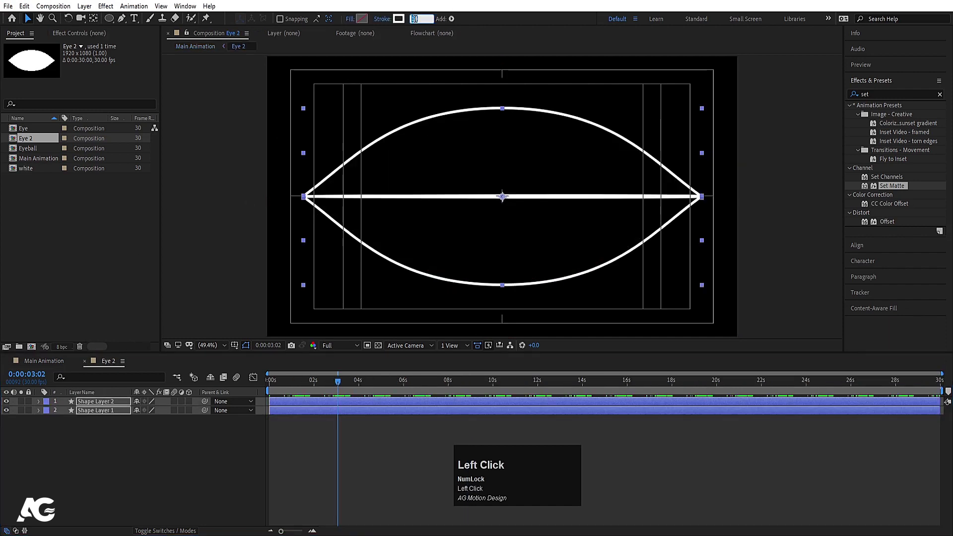
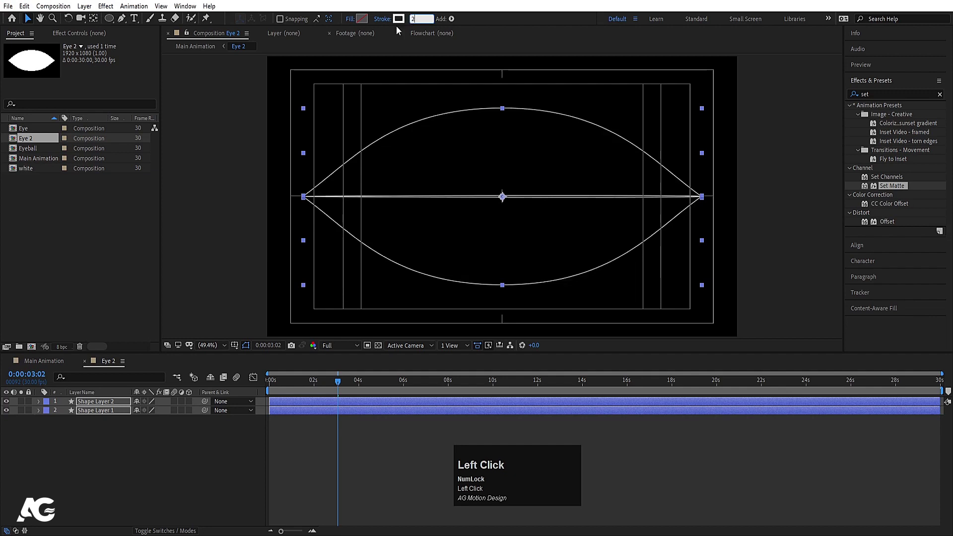
{"action": "key", "text": "Return"}
Back in Main Animation, nudge the Eye 2 outline a few pixels down to form a bottom rim
{"action": "left_click", "coordinate": [49, 369]}
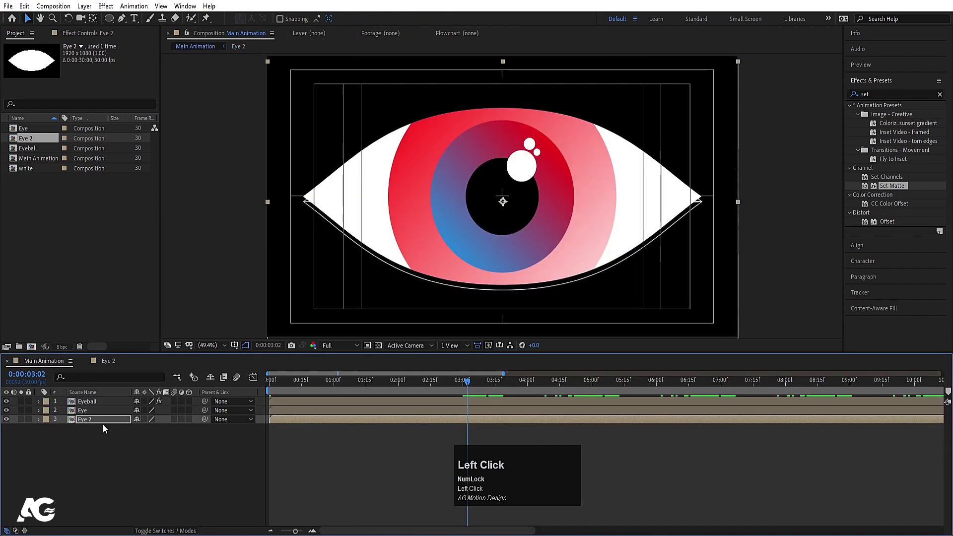
{"action": "key", "text": "Right"}
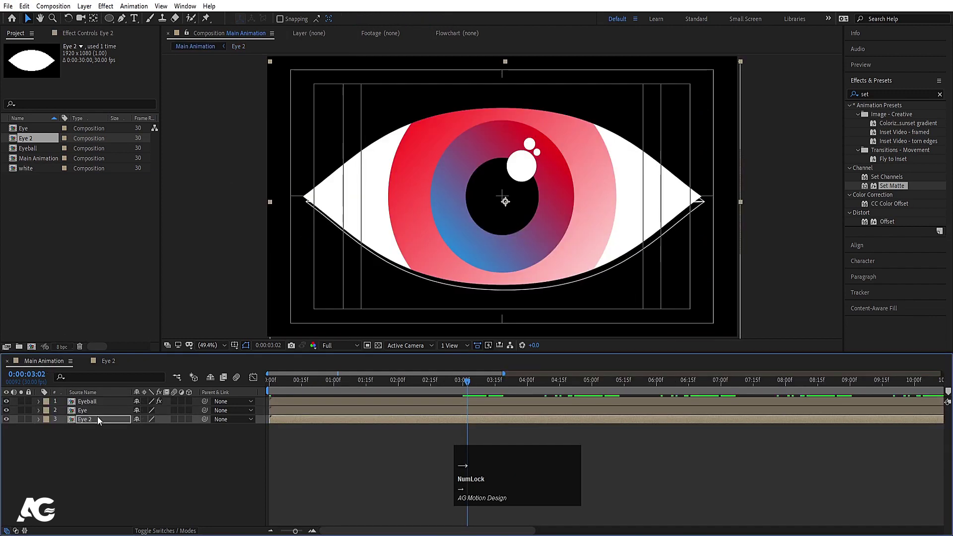
{"action": "key", "text": "Up"}
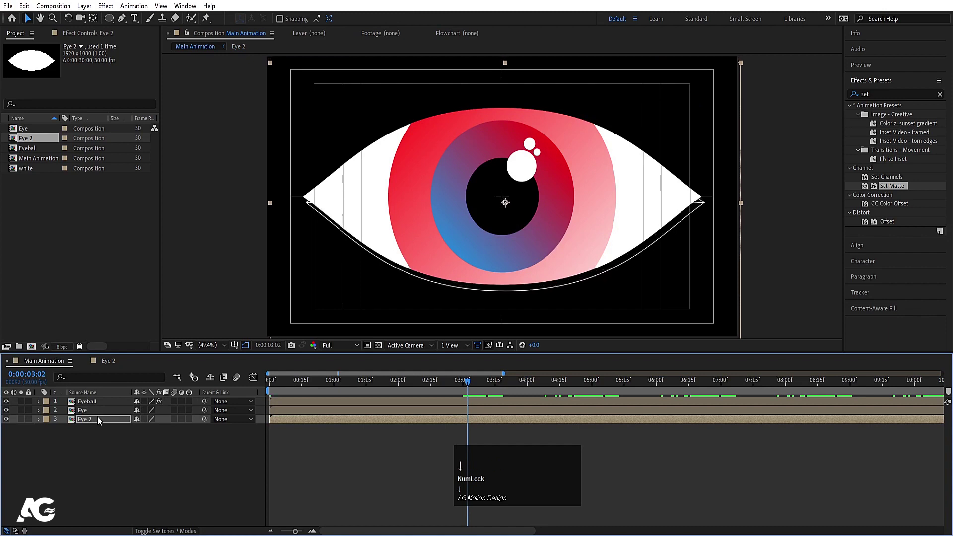
{"action": "key", "text": "Right"}
Scrub and play the timeline to check the rim's motion, then deselect all layers
{"action": "left_click", "coordinate": [300, 378]}
{"action": "key", "text": "space"}
{"action": "left_click_drag", "start_coordinate": [121, 423], "coordinate": [125, 448]}
{"action": "key", "text": "space"}
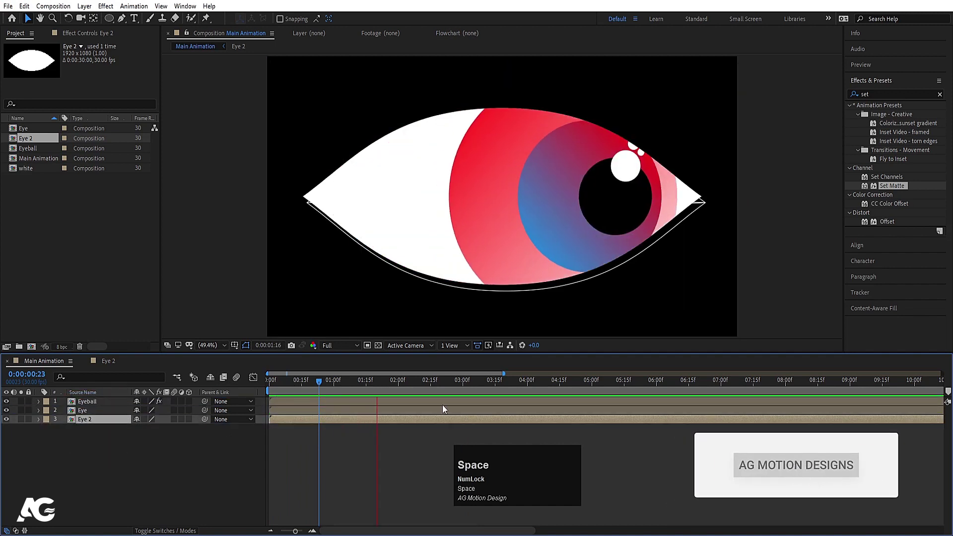
{"action": "left_click", "coordinate": [314, 388]}
{"action": "key", "text": "space"}
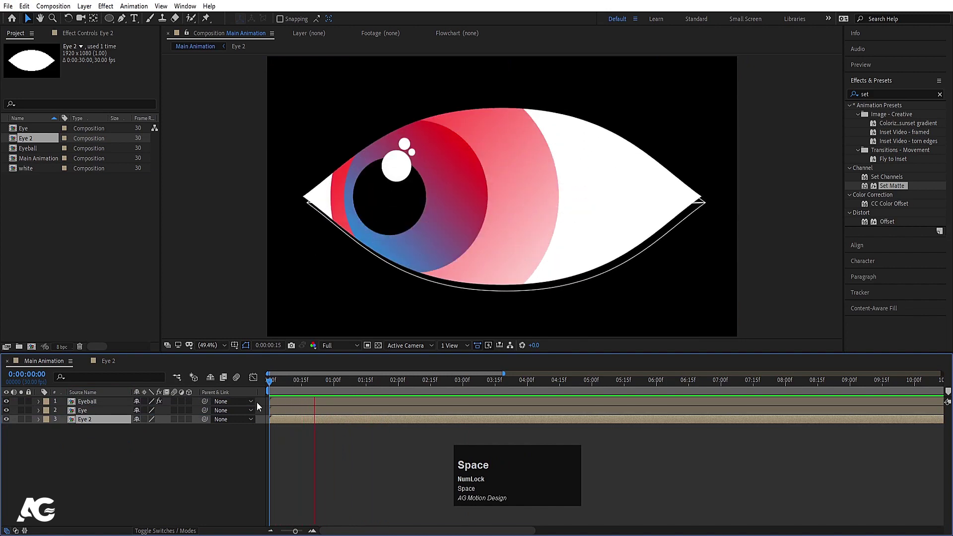
{"action": "key", "text": "space"}
{"action": "left_click", "coordinate": [312, 388]}
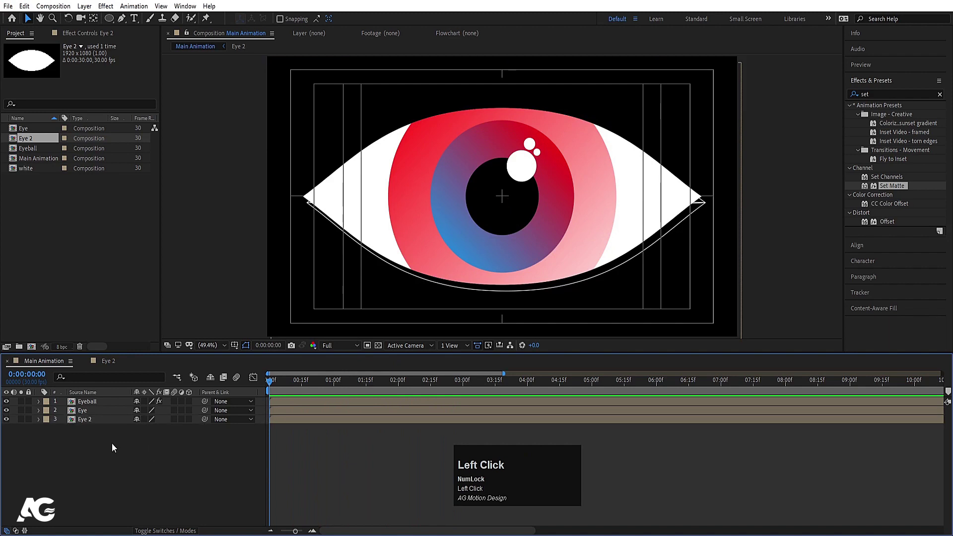
{"action": "key", "text": "ctrl+Num_Lock"}
Select all three eye layers and pre-compose them into a composition named Final Eye
{"action": "left_click", "coordinate": [122, 439]}
{"action": "key", "text": "ctrl+a"}
{"action": "key", "text": "ctrl+shift+c"}
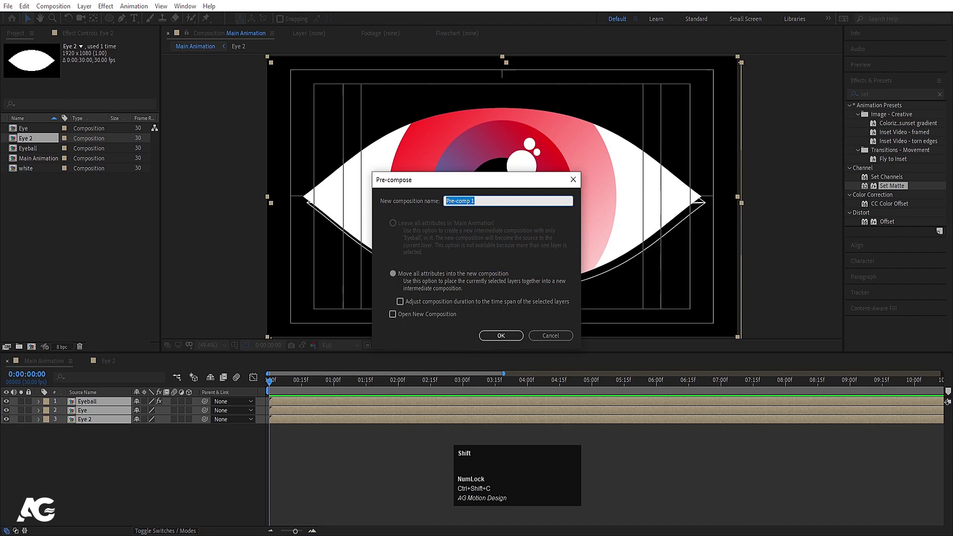
{"action": "type", "text": "inal"}
{"action": "key", "text": "space"}
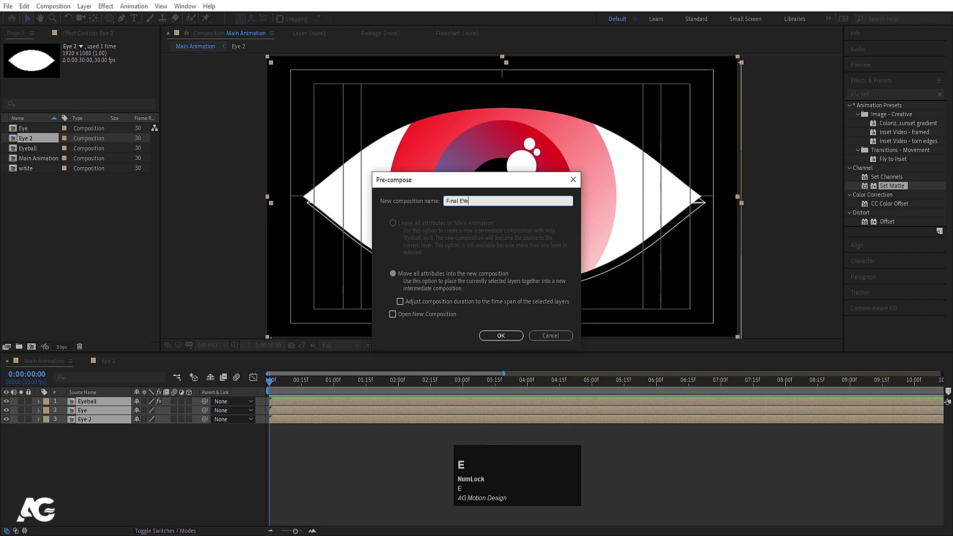
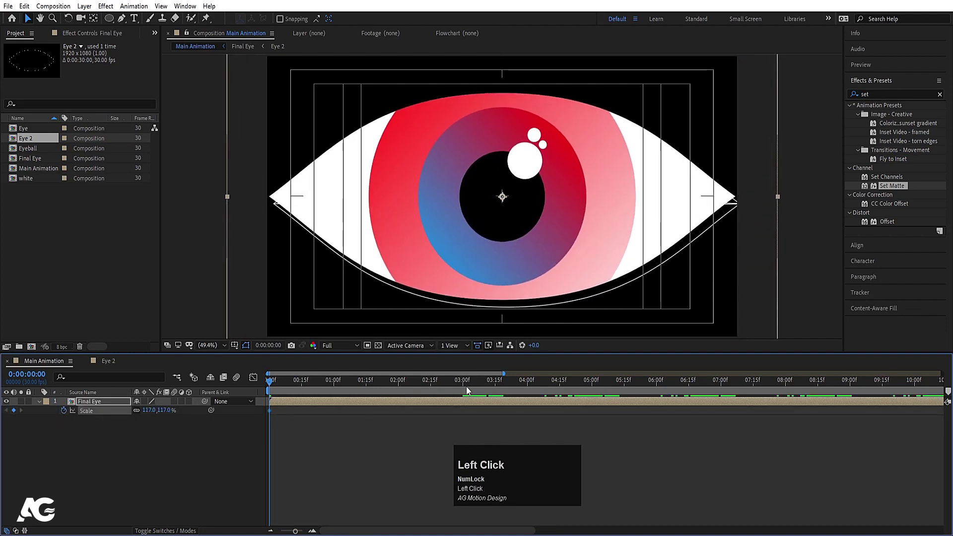
Preview to the four-second mark and keyframe Final Eye's full 117% scale there
{"action": "left_click", "coordinate": [493, 386]}
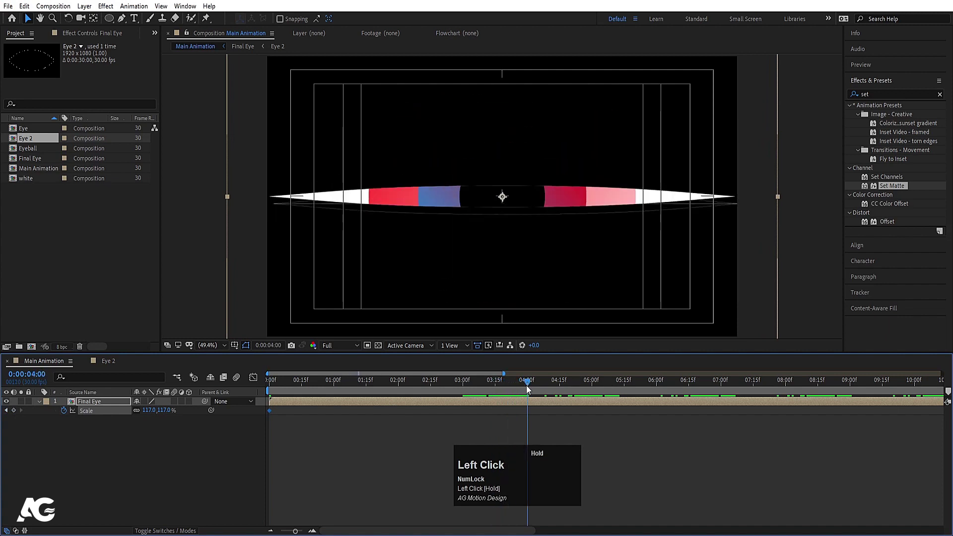
{"action": "key", "text": "space"}
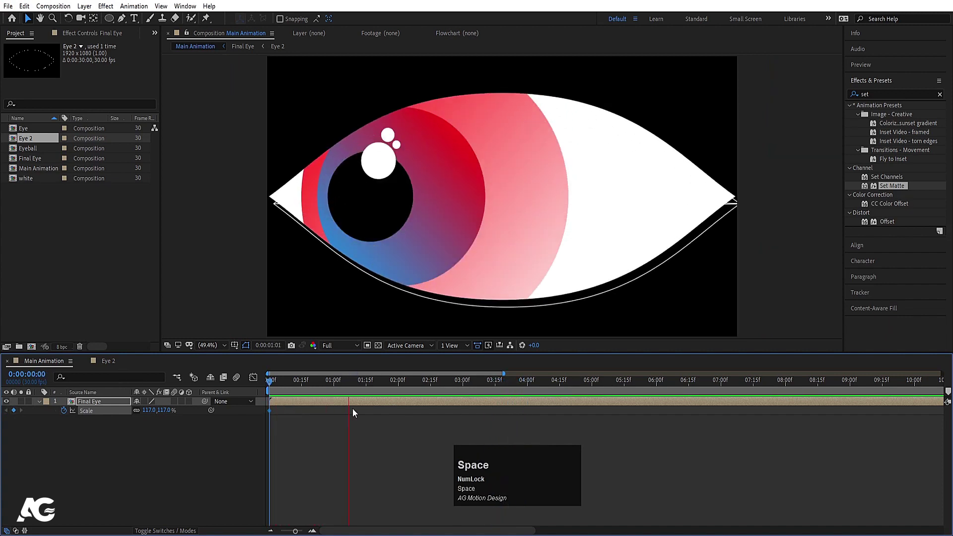
{"action": "key", "text": "space"}
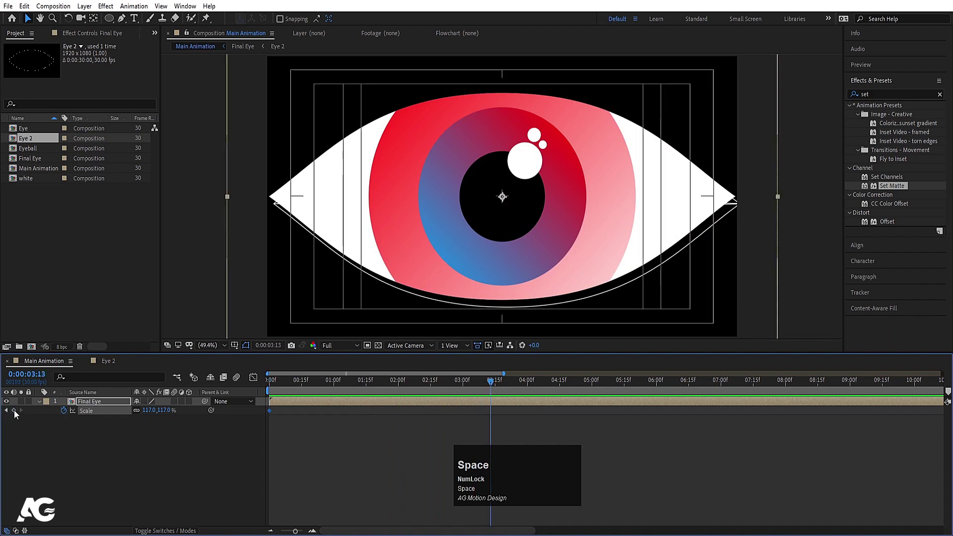
{"action": "left_click", "coordinate": [19, 414]}
{"action": "key", "text": "space"}
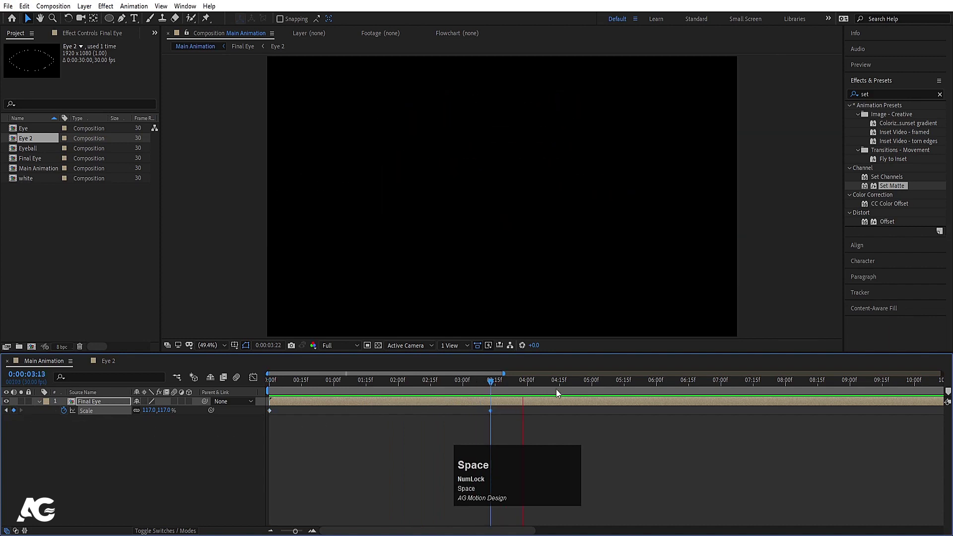
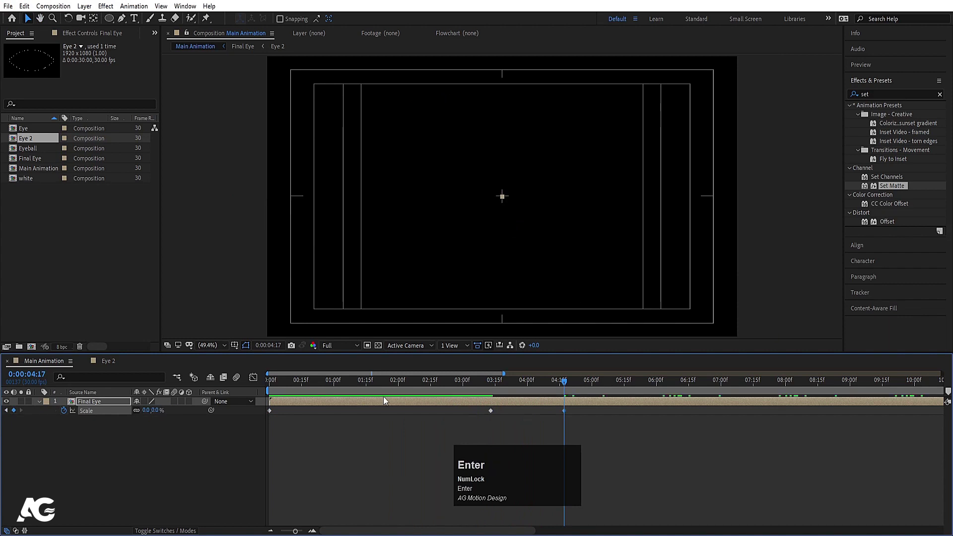
Step between the scale keyframes so Final Eye grows from 0% to 117%, zooming the timeline to fit
{"action": "key", "text": "j"}
{"action": "left_click", "coordinate": [502, 429]}
{"action": "key", "text": "="}
{"action": "type", "text": "==="}
{"action": "key", "text": "Page_Down"}
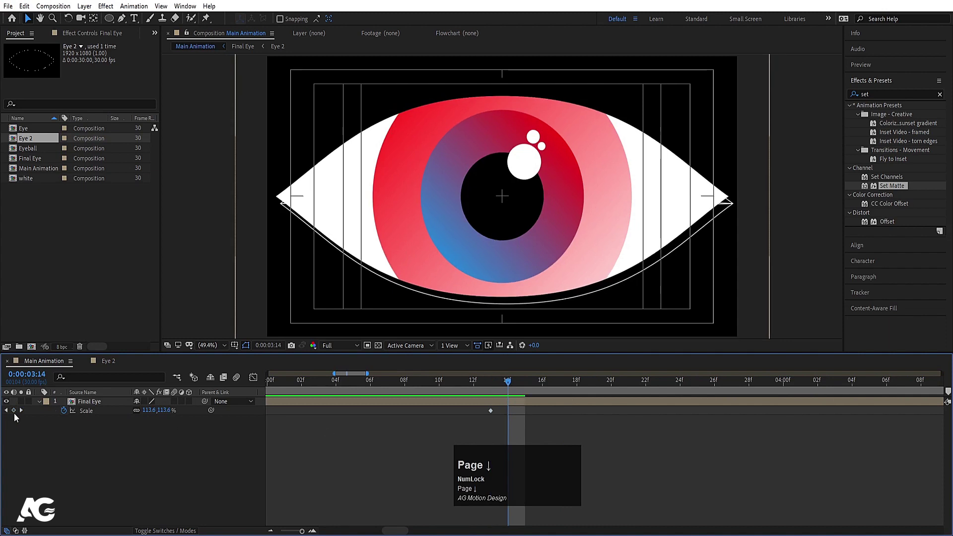
{"action": "left_click", "coordinate": [18, 415]}
{"action": "key", "text": "-"}
{"action": "left_click", "coordinate": [471, 430]}
{"action": "key", "text": "k"}
{"action": "key", "text": "j"}
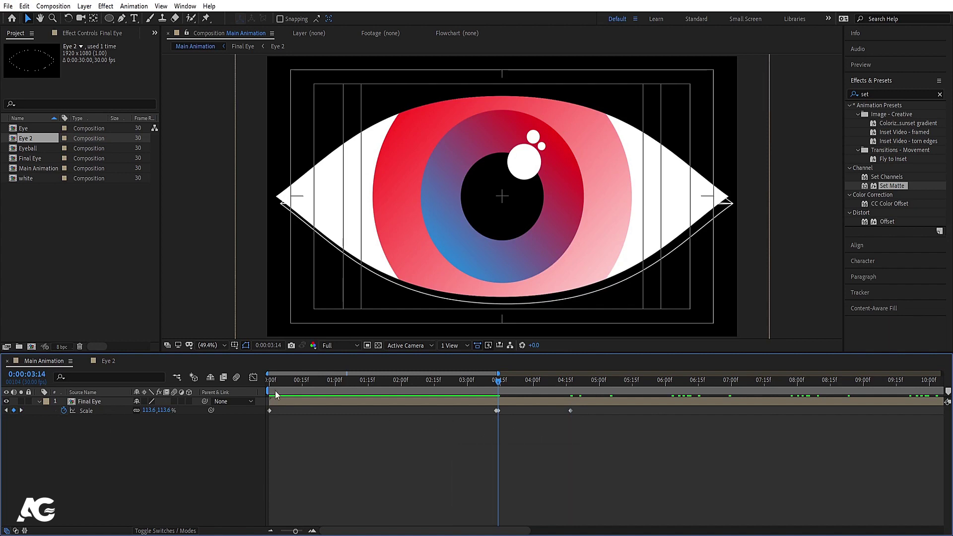
Duplicate the Final Eye layer and reveal Scale on both copies, selecting the top one
{"action": "left_click", "coordinate": [284, 389]}
{"action": "key", "text": "ctrl+d"}
{"action": "key", "text": "u"}
{"action": "left_click", "coordinate": [105, 413]}
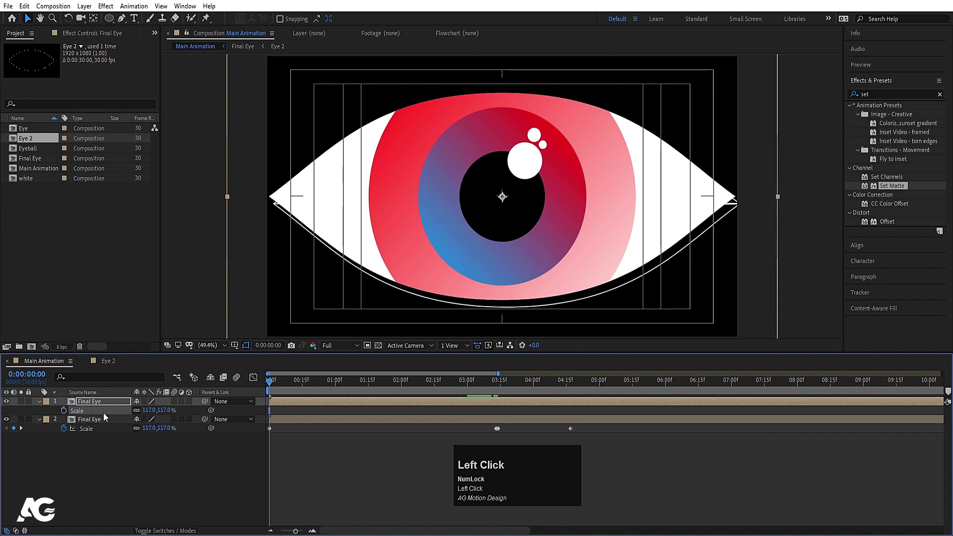
Freeze Frame the top Final Eye copy and trim its in-point to the current time
{"action": "right_click", "coordinate": [96, 406]}
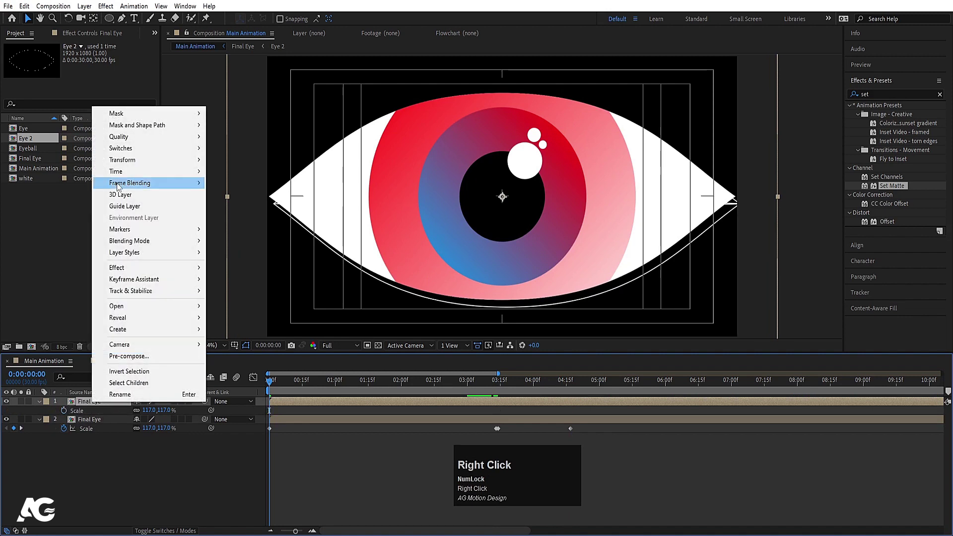
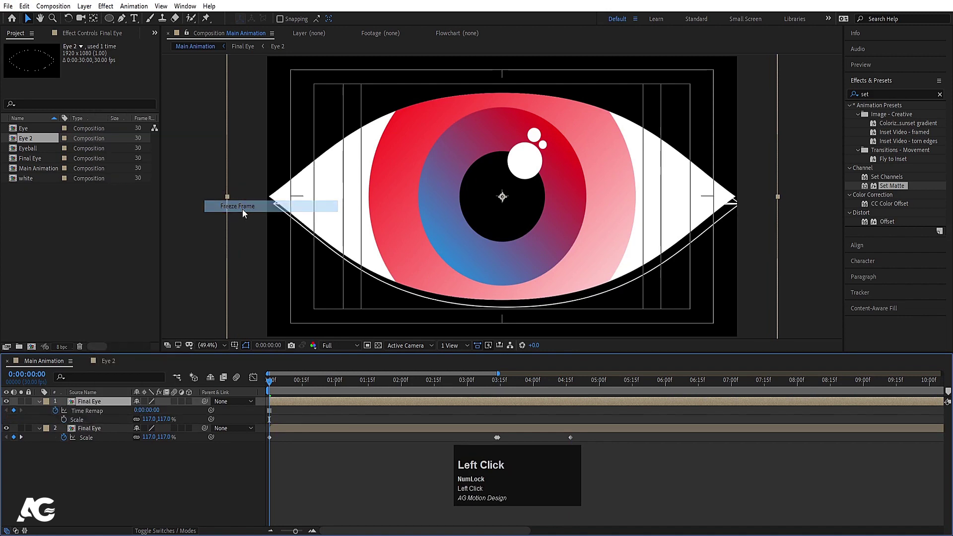
{"action": "left_click", "coordinate": [498, 386]}
{"action": "key", "text": "k"}
{"action": "type", "text": "k["}
Parent the top Final Eye copy to 2. Final Eye
{"action": "left_click", "coordinate": [531, 420]}
{"action": "key", "text": "k"}
{"action": "left_click", "coordinate": [109, 403]}
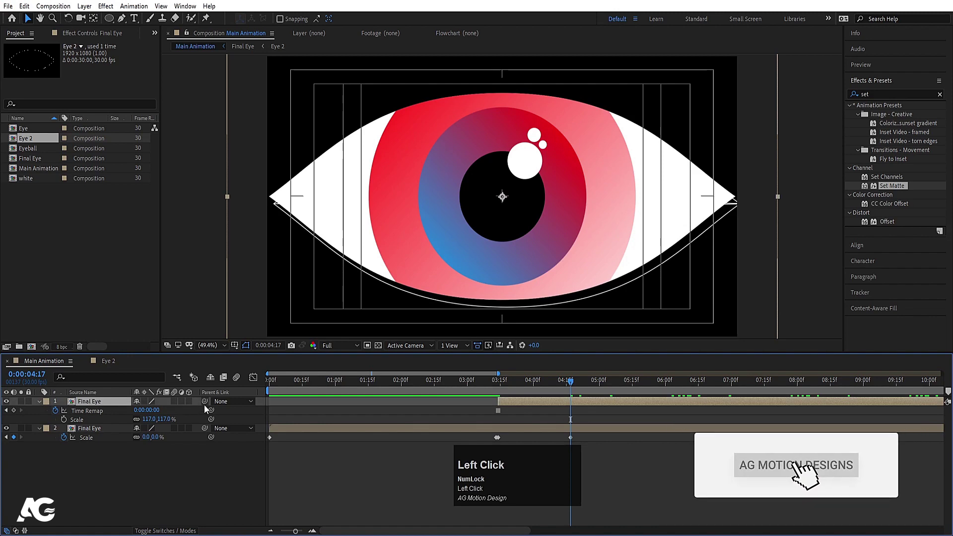
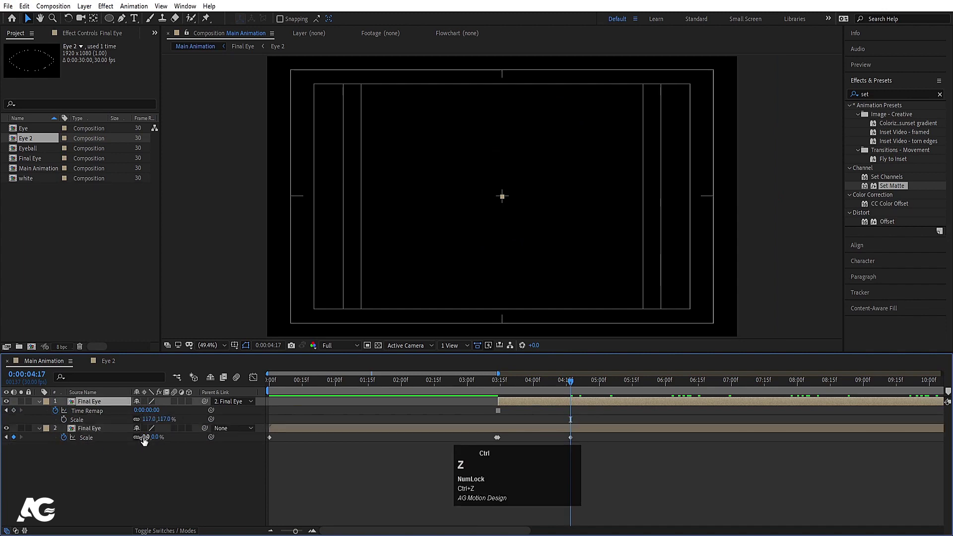
Set the top copy's parent back to None and its Scale to 113.6%
{"action": "left_click", "coordinate": [556, 383]}
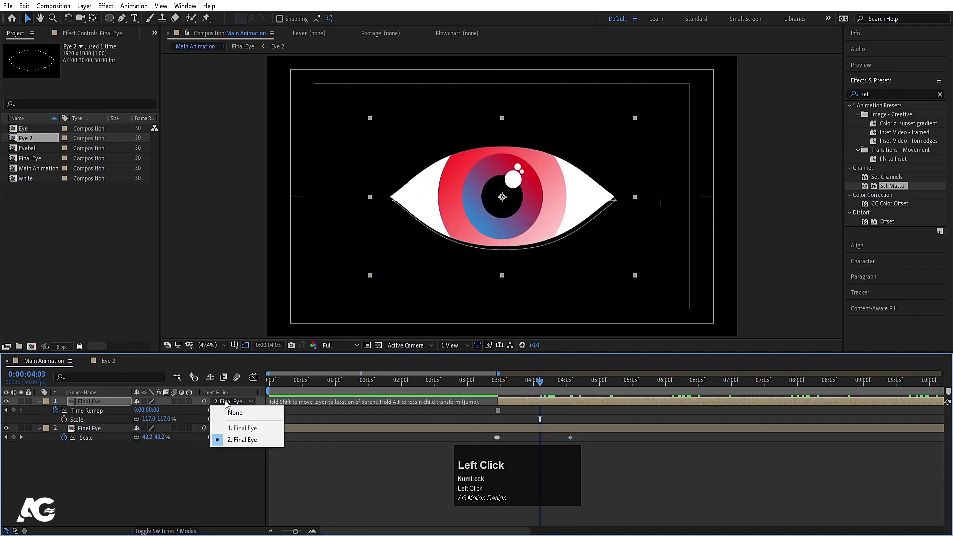
{"action": "key", "text": "j"}
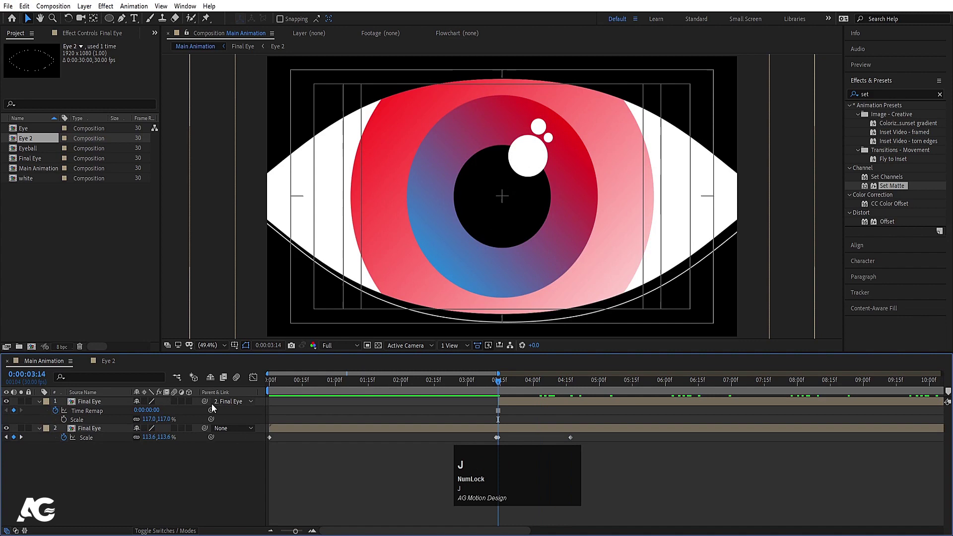
{"action": "left_click", "coordinate": [220, 404]}
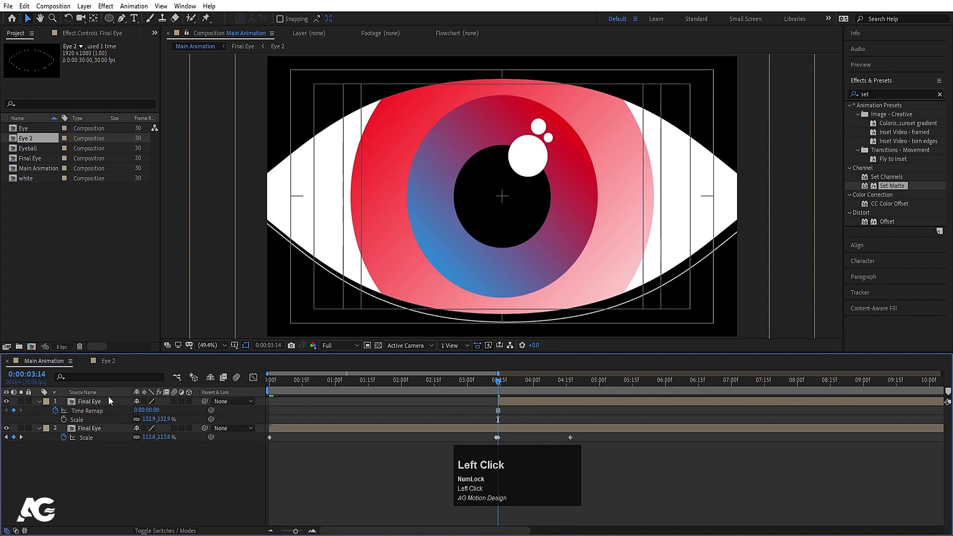
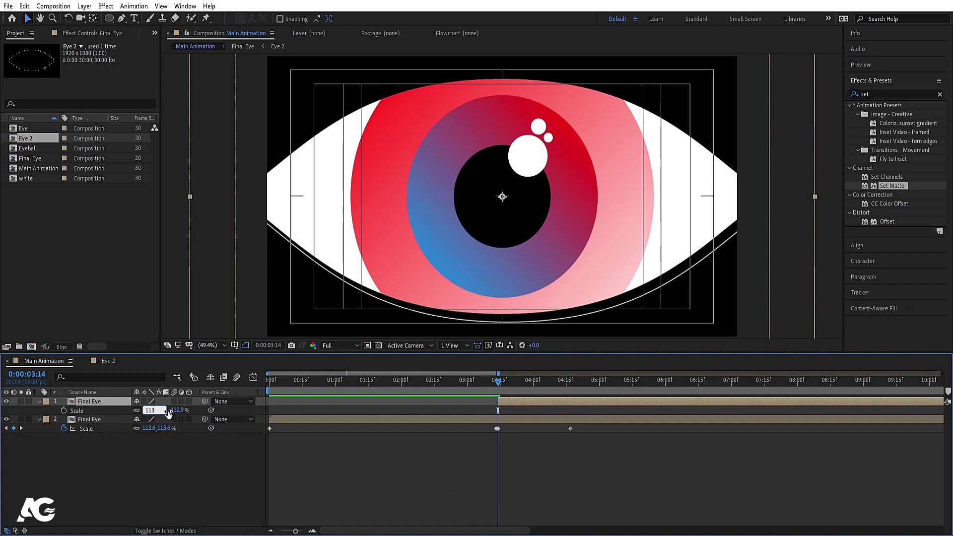
{"action": "key", "text": "Return"}
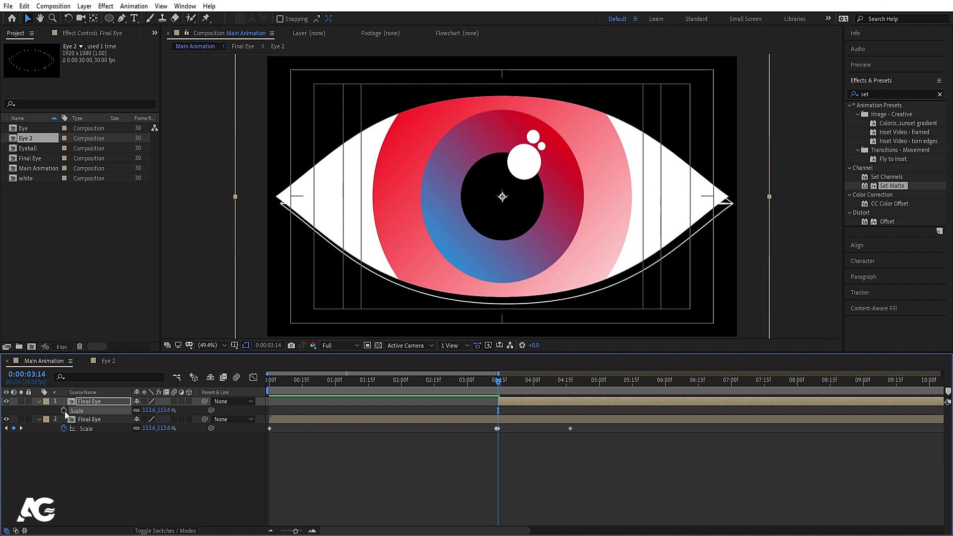
Enable the Scale stopwatch on the top copy and add a second scale keyframe
{"action": "left_click", "coordinate": [68, 413]}
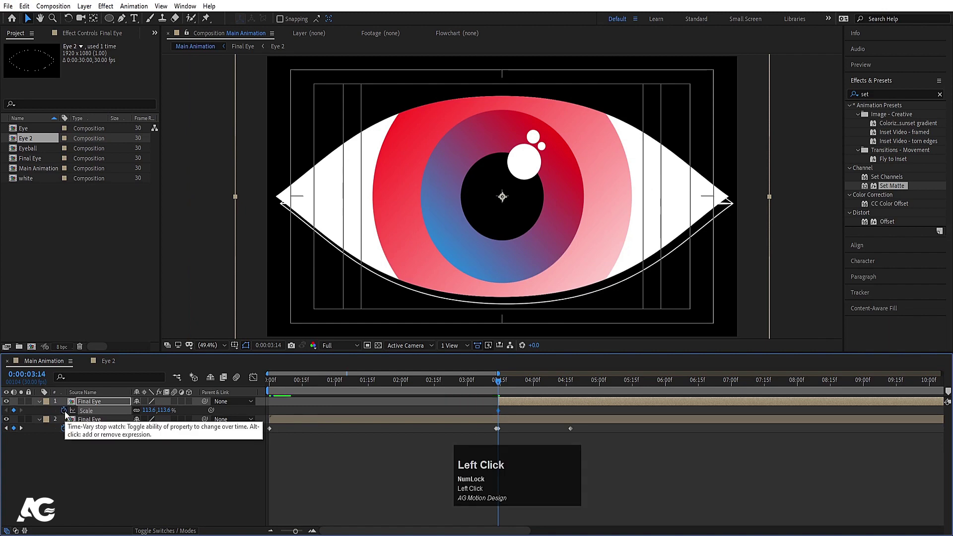
{"action": "key", "text": "k"}
{"action": "left_click", "coordinate": [17, 414]}
{"action": "key", "text": "j"}
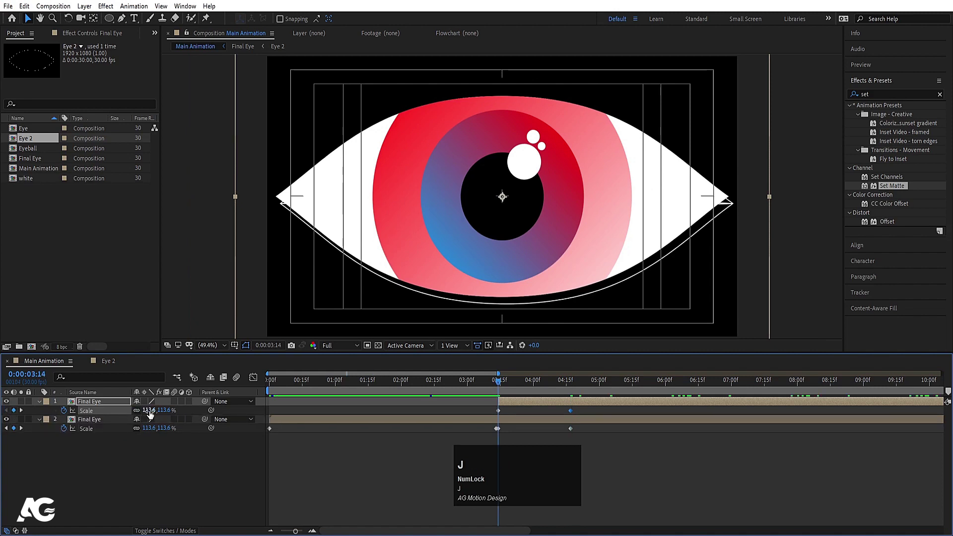
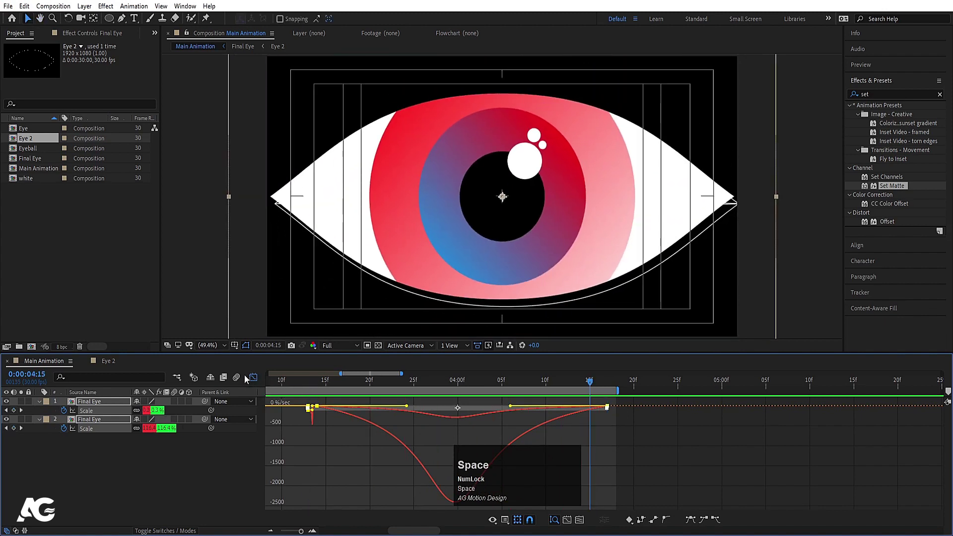
Reshape the scale easing curve in the Graph Editor and preview the zoom
{"action": "left_click", "coordinate": [258, 379]}
{"action": "left_click_drag", "start_coordinate": [310, 411], "coordinate": [313, 399]}
{"action": "key", "text": "-"}
{"action": "key", "text": "space"}
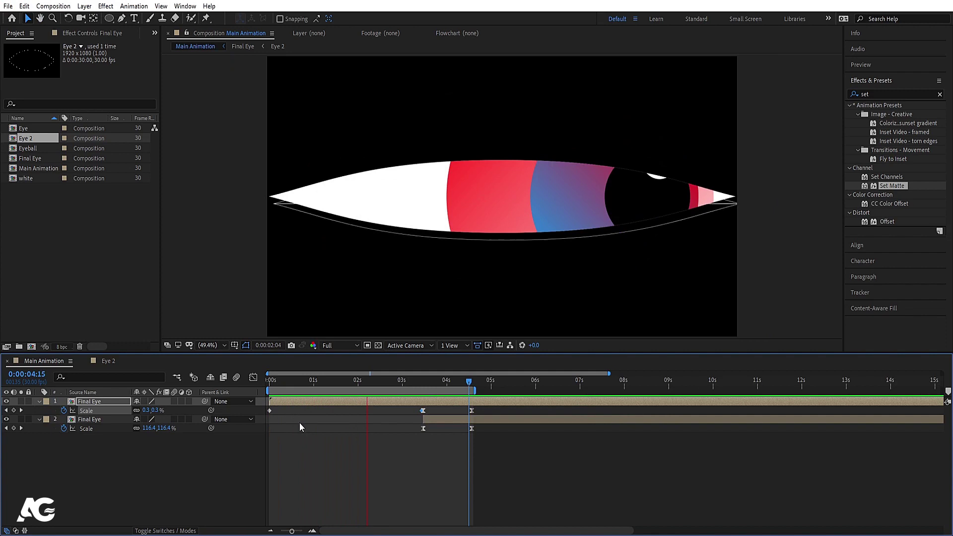
{"action": "key", "text": "space"}
Give the top copy a 127% starting scale and preview the result
{"action": "left_click", "coordinate": [330, 451]}
{"action": "key", "text": "k"}
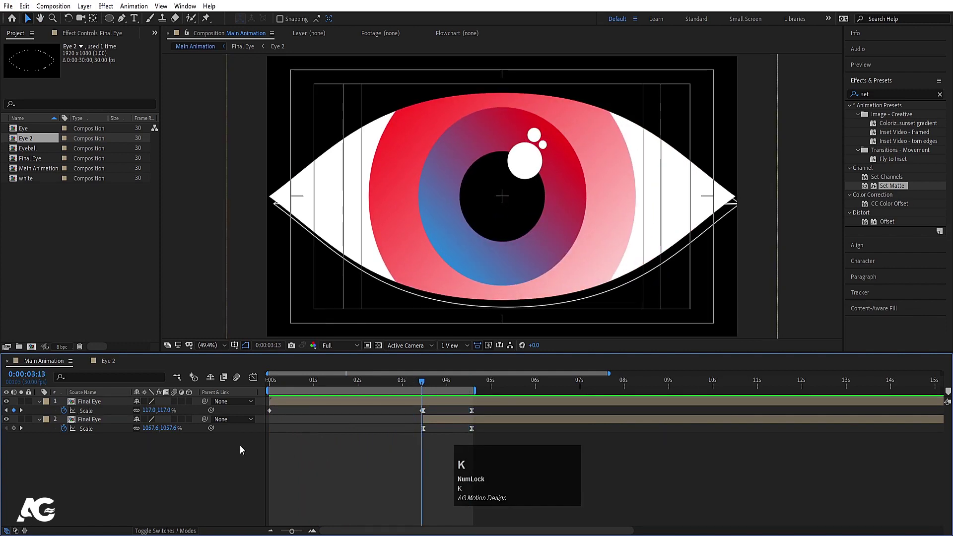
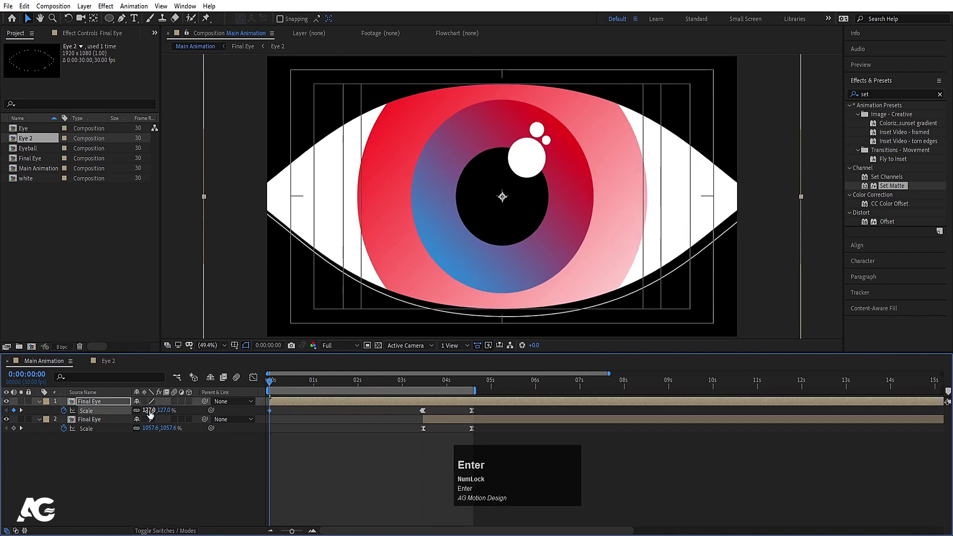
{"action": "key", "text": "space"}
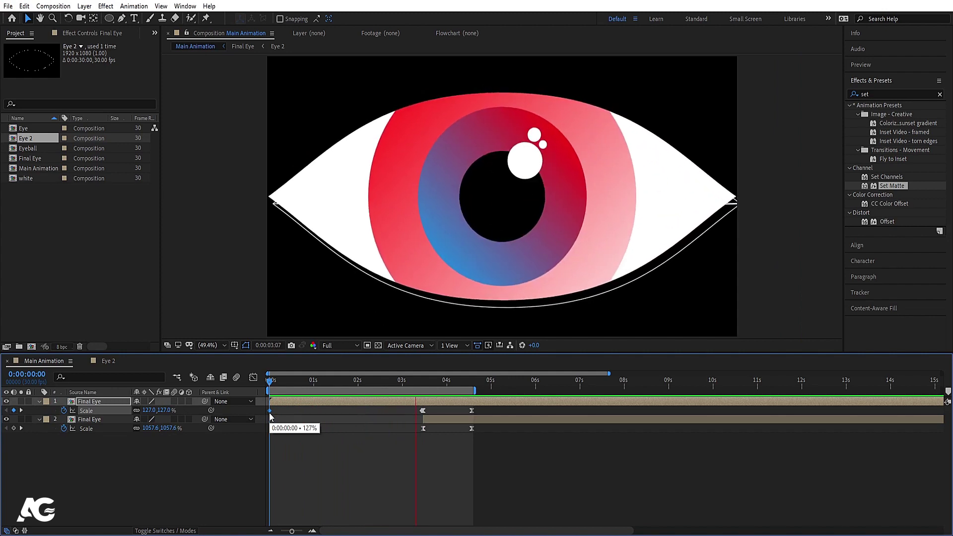
{"action": "key", "text": "space"}
{"action": "key", "text": "j"}
{"action": "type", "text": "j===="}
Copy a scale keyframe to a later time on the top copy, Easy Ease it with F9 and preview
{"action": "left_click", "coordinate": [425, 410]}
{"action": "key", "text": "ctrl+c"}
{"action": "left_click", "coordinate": [471, 417]}
{"action": "key", "text": "k"}
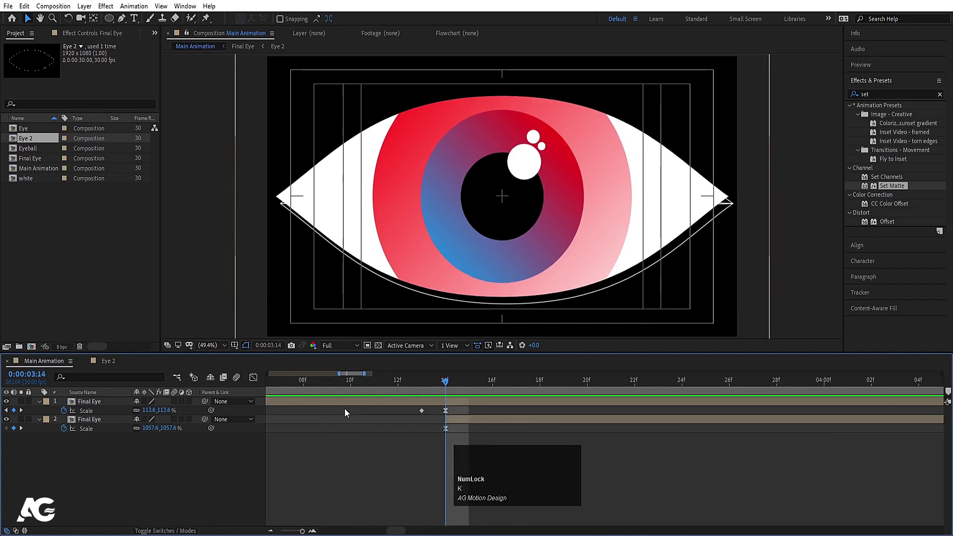
{"action": "left_click", "coordinate": [347, 401]}
{"action": "key", "text": "ctrl+v"}
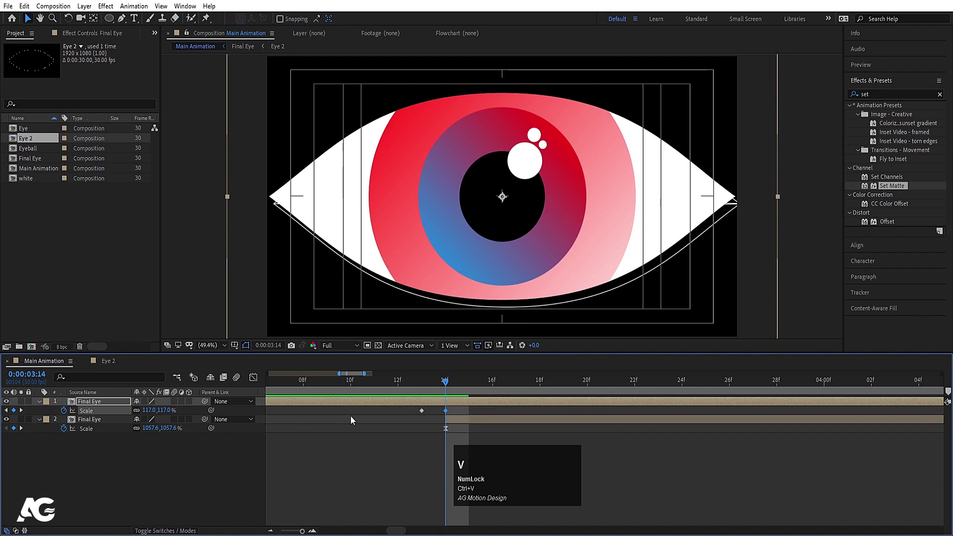
{"action": "key", "text": "F9"}
{"action": "key", "text": "space"}
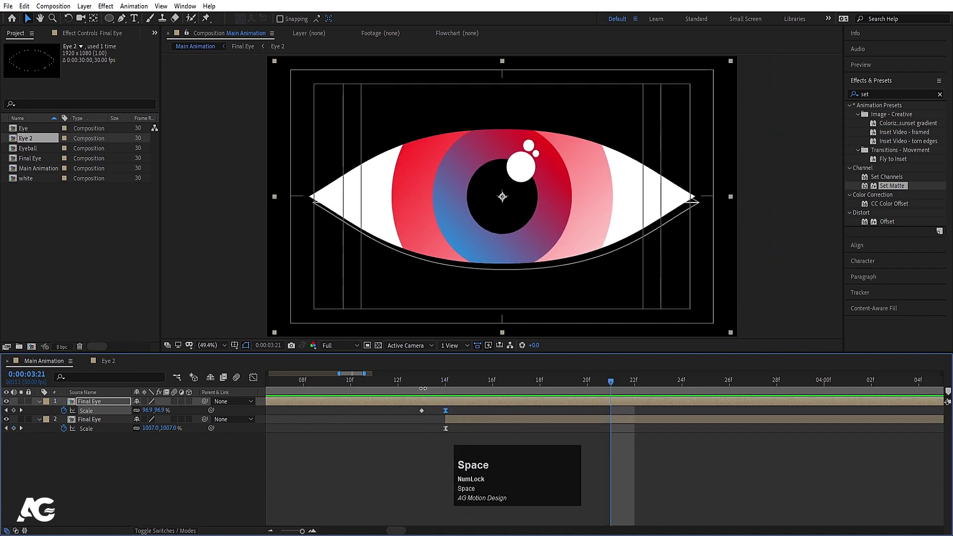
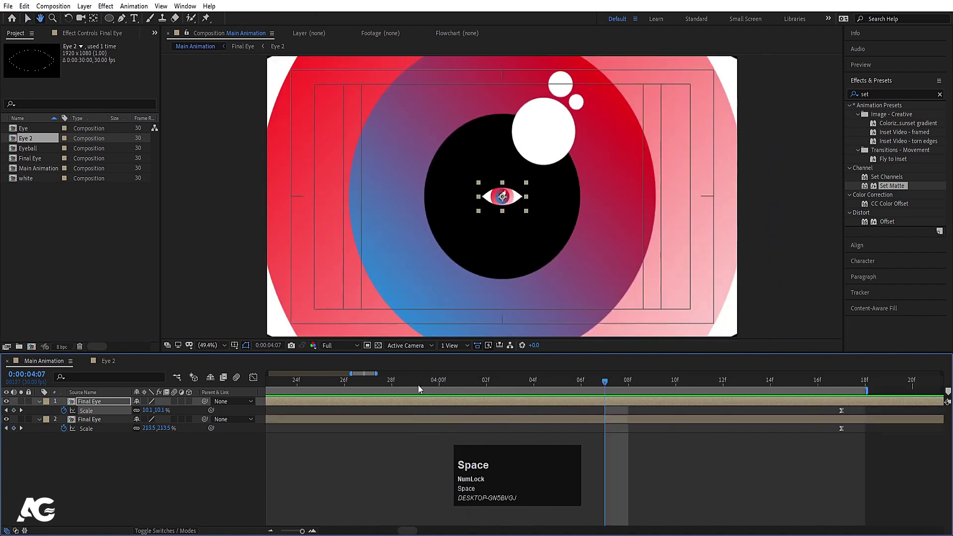
{"action": "key", "text": "-"}
{"action": "key", "text": "space"}
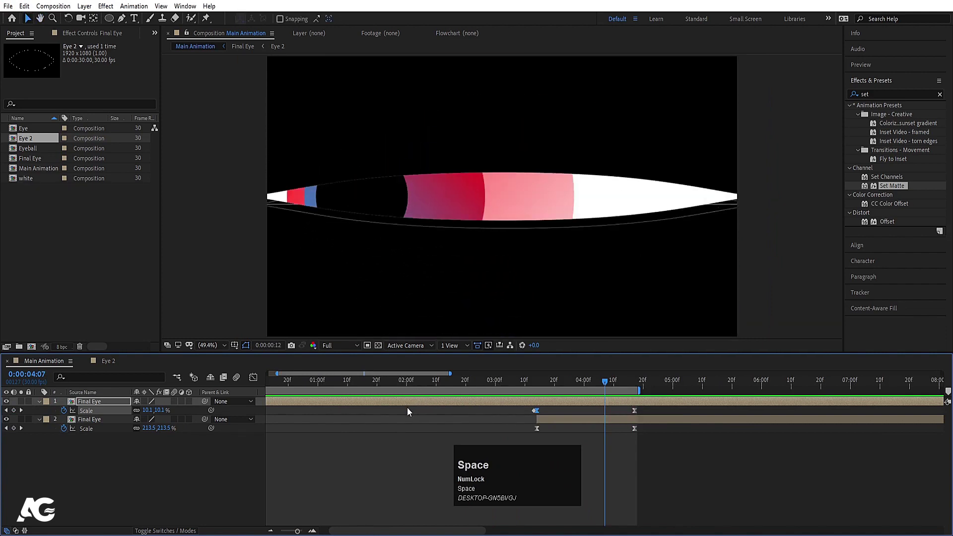
Copy the scale keyframes onto the second Final Eye copy and preview the combined zoom
{"action": "left_click", "coordinate": [629, 382]}
{"action": "key", "text": "k"}
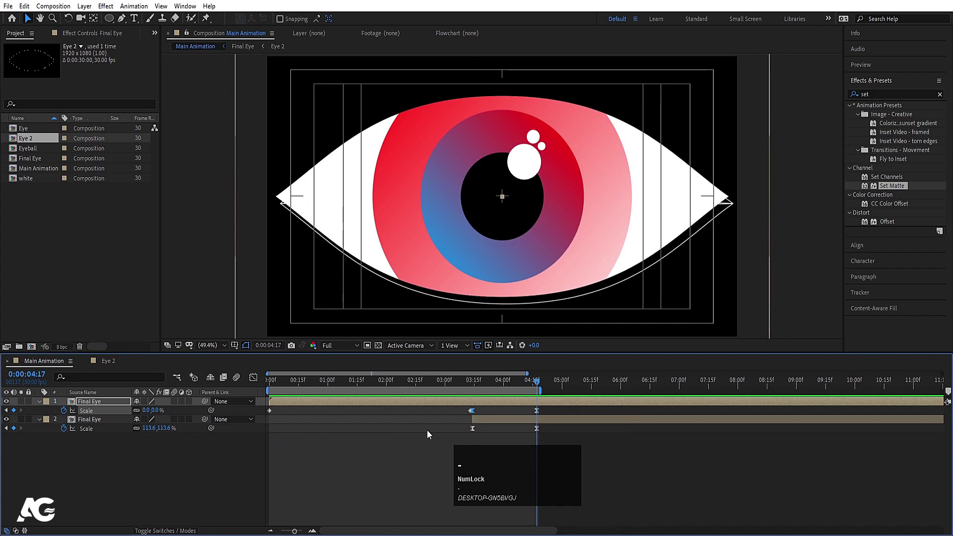
{"action": "key", "text": "j"}
{"action": "left_click", "coordinate": [492, 416]}
{"action": "key", "text": "ctrl+c"}
{"action": "left_click", "coordinate": [494, 413]}
{"action": "key", "text": "k"}
{"action": "left_click", "coordinate": [536, 425]}
{"action": "key", "text": "ctrl+v"}
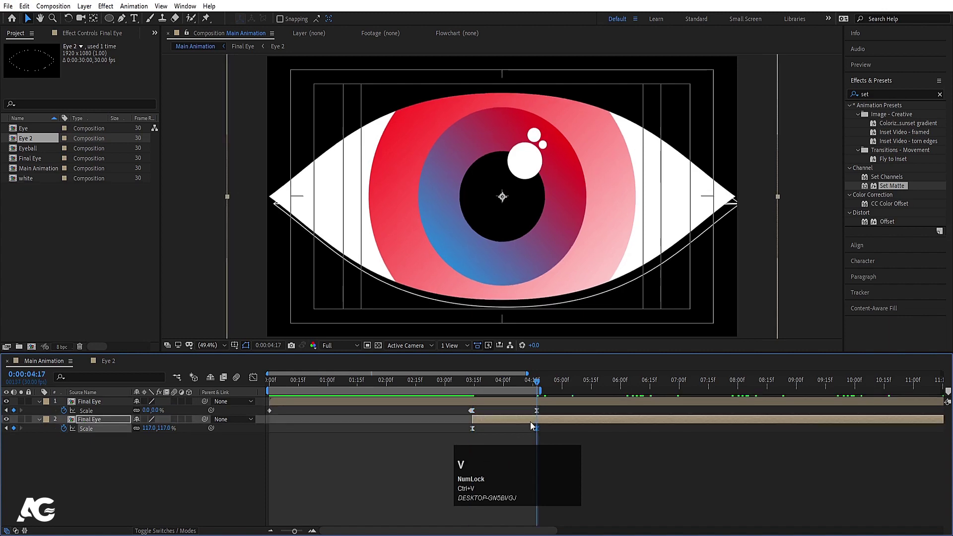
{"action": "key", "text": "j"}
{"action": "key", "text": "space"}
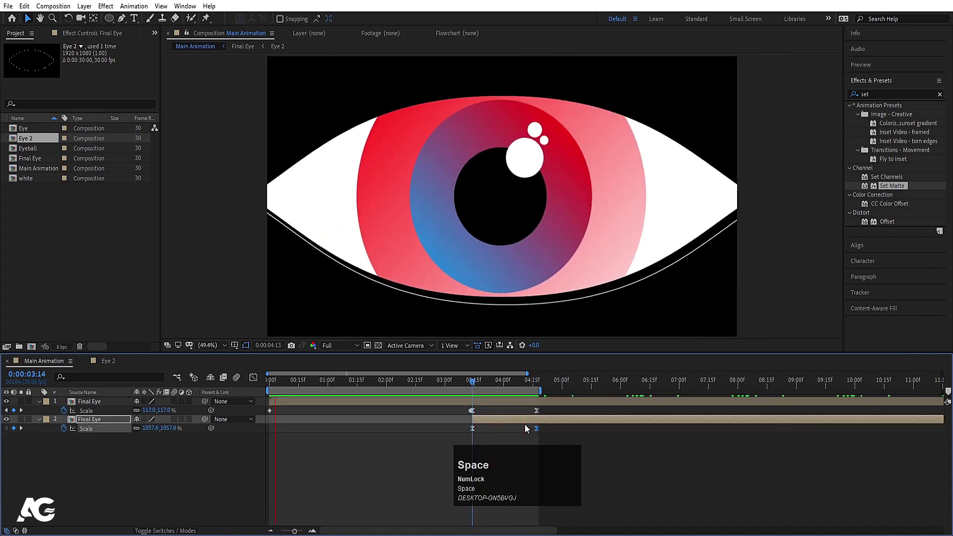
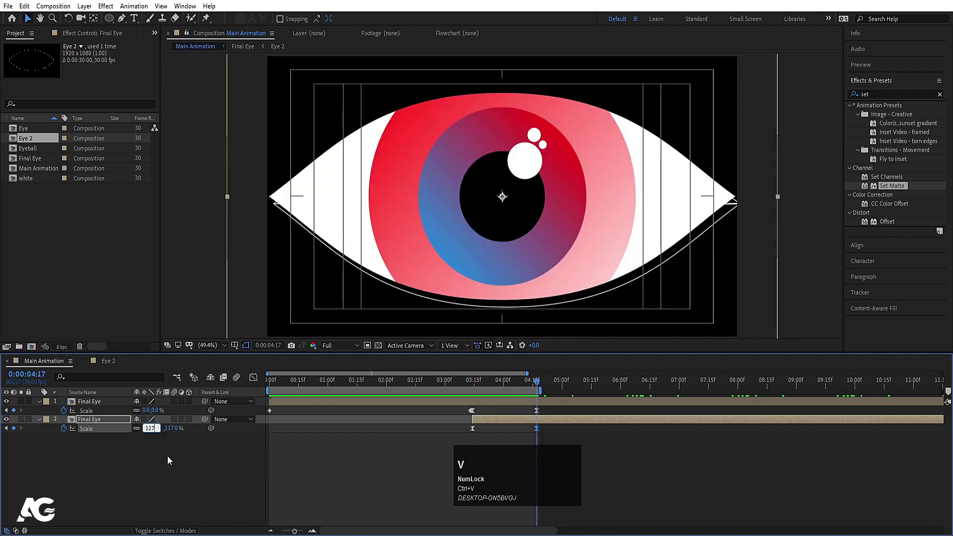
Raise the second copy's scale to 1057.6%, preview, then open the Eyeball comp inside Final Eye
{"action": "left_click", "coordinate": [168, 457]}
{"action": "key", "text": "j"}
{"action": "key", "text": "space"}
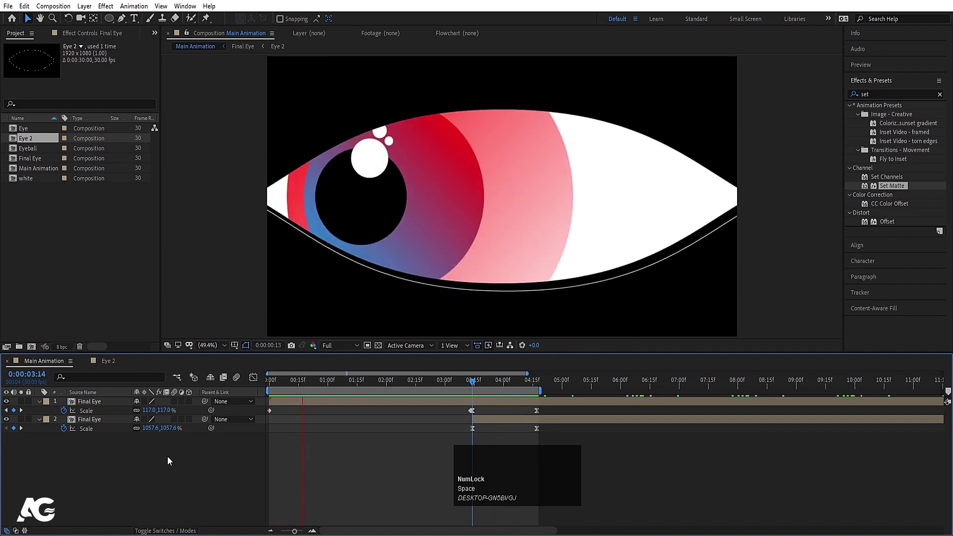
{"action": "key", "text": "space"}
{"action": "left_click", "coordinate": [163, 467]}
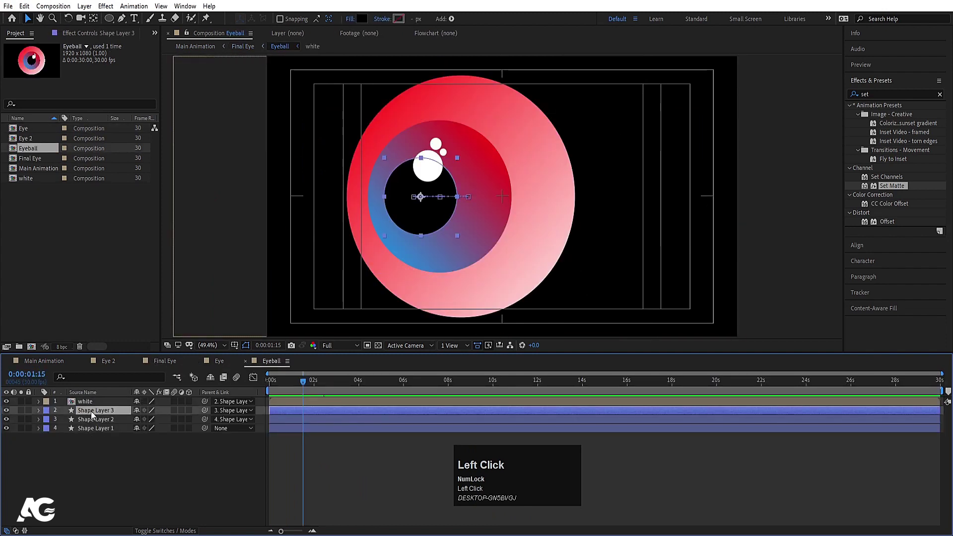
Add a Bevel and Emboss layer style to the outer eyeball ring with a bright yellow Shadow Color
{"action": "right_click", "coordinate": [94, 413]}
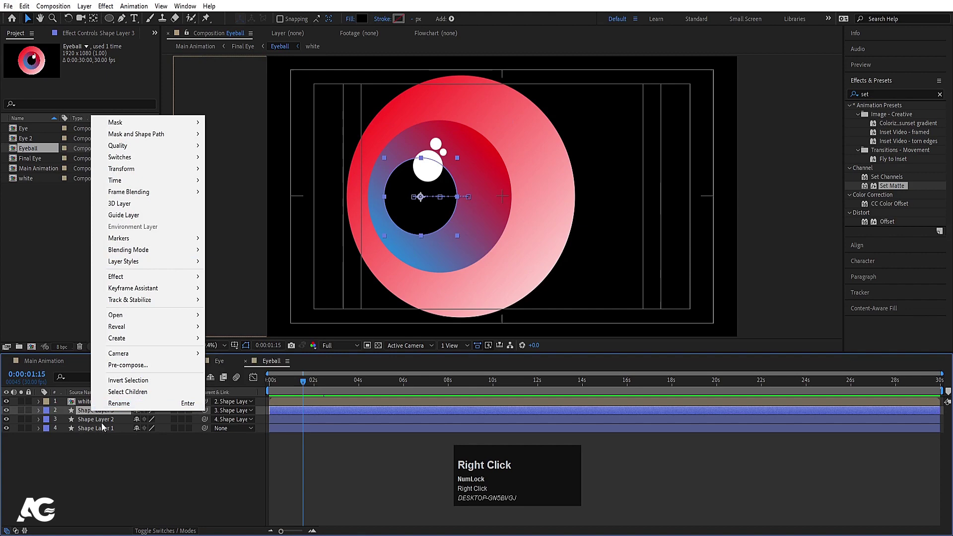
{"action": "left_click", "coordinate": [90, 431]}
{"action": "right_click", "coordinate": [89, 431]}
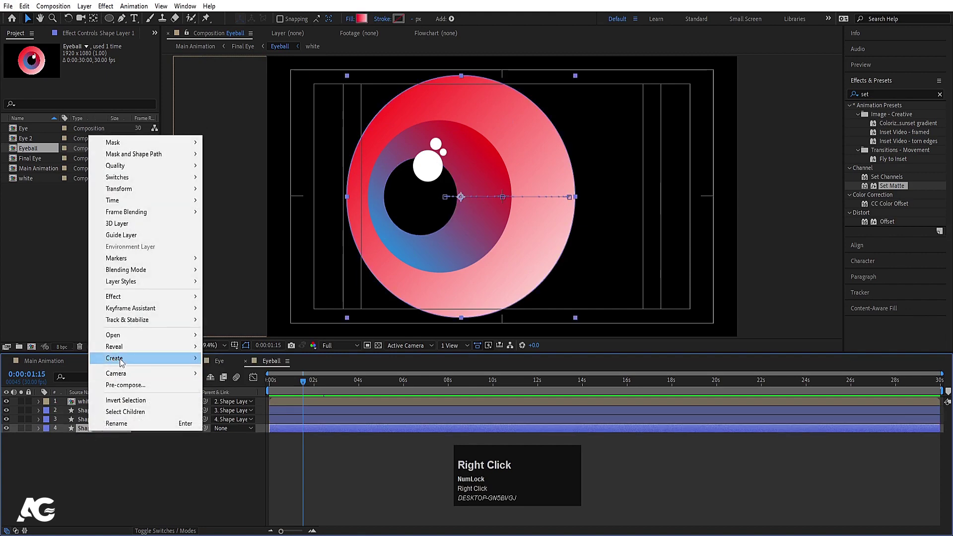
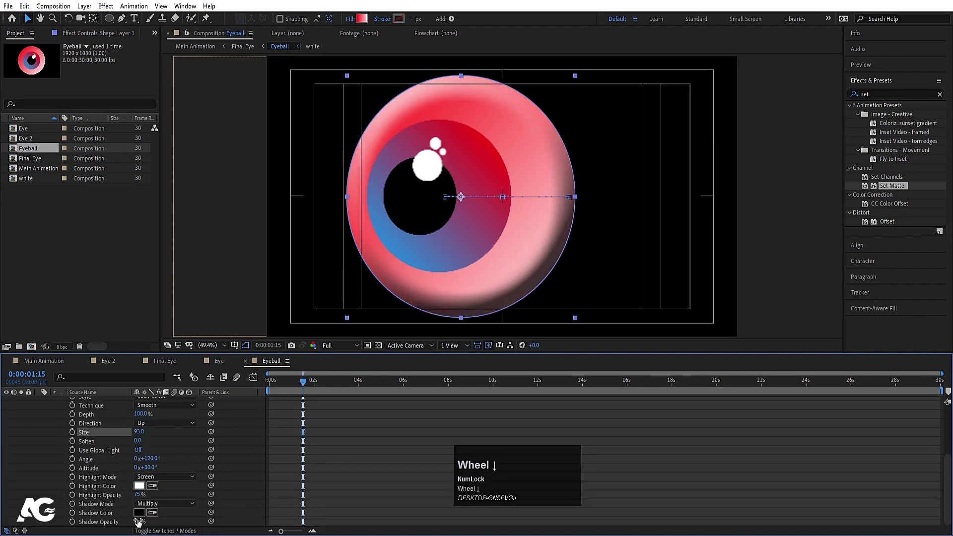
{"action": "left_click", "coordinate": [145, 513]}
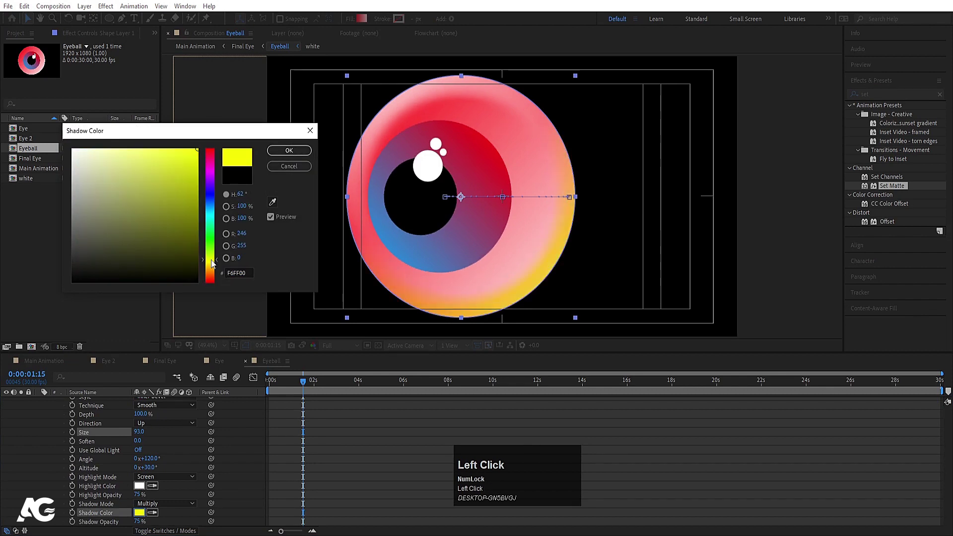
{"action": "scroll", "scroll_direction": "up", "scroll_amount": 3}
{"action": "left_click", "coordinate": [82, 452]}
{"action": "key", "text": "ctrl+c"}
Paste the same Bevel and Emboss onto the iris ring layer and collapse its properties
{"action": "left_click", "coordinate": [96, 416]}
{"action": "key", "text": "ctrl+v"}
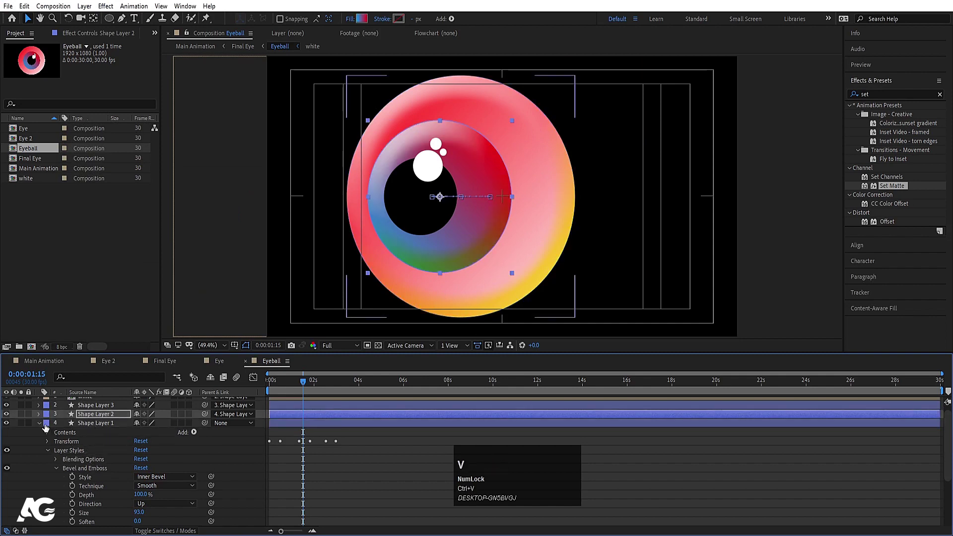
{"action": "left_click", "coordinate": [42, 426]}
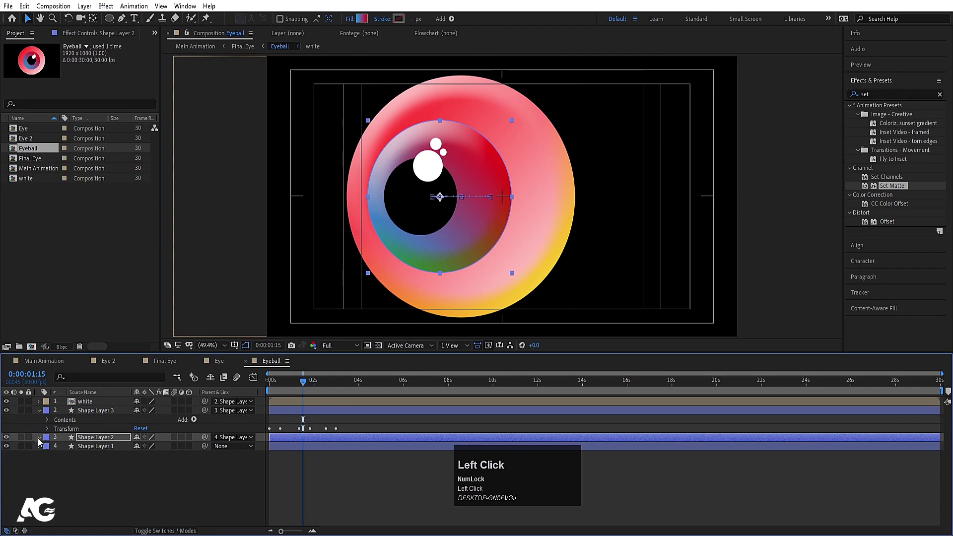
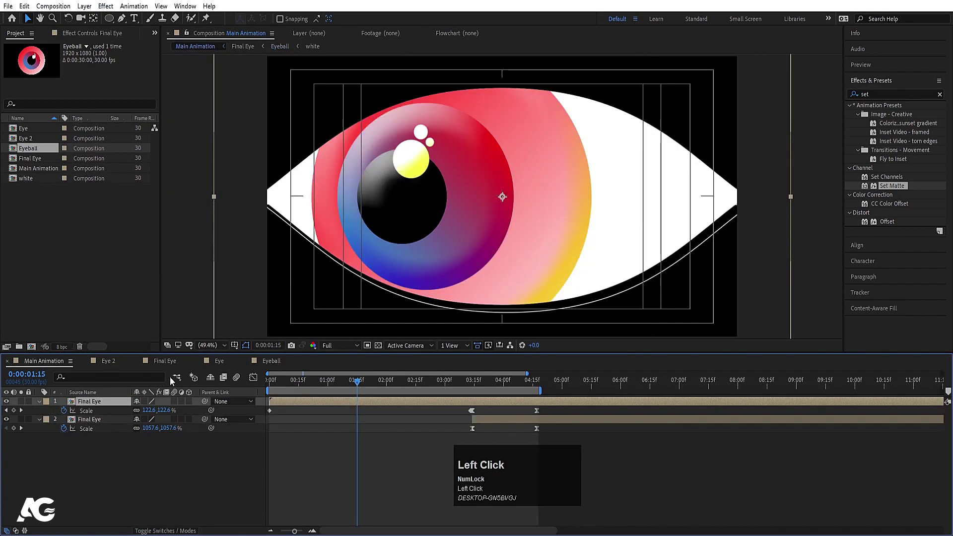
Preview the zoom in Main Animation, dropping to Quarter resolution for smoother playback
{"action": "key", "text": "space"}
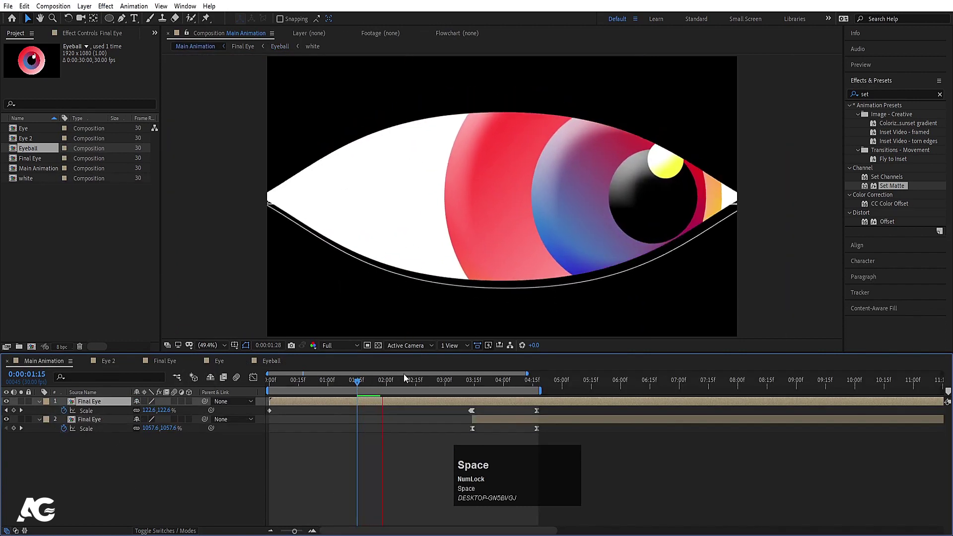
{"action": "key", "text": "space"}
{"action": "left_click", "coordinate": [474, 382]}
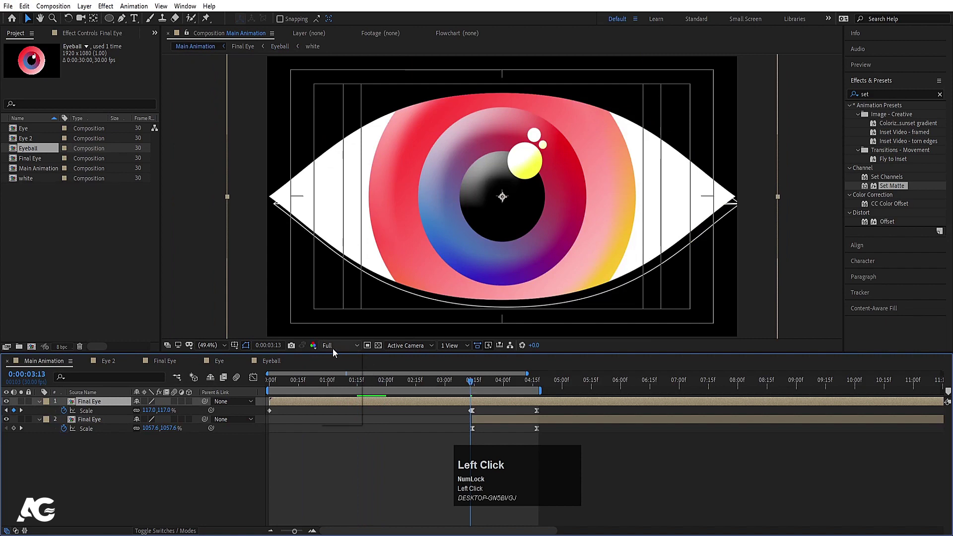
{"action": "key", "text": "space"}
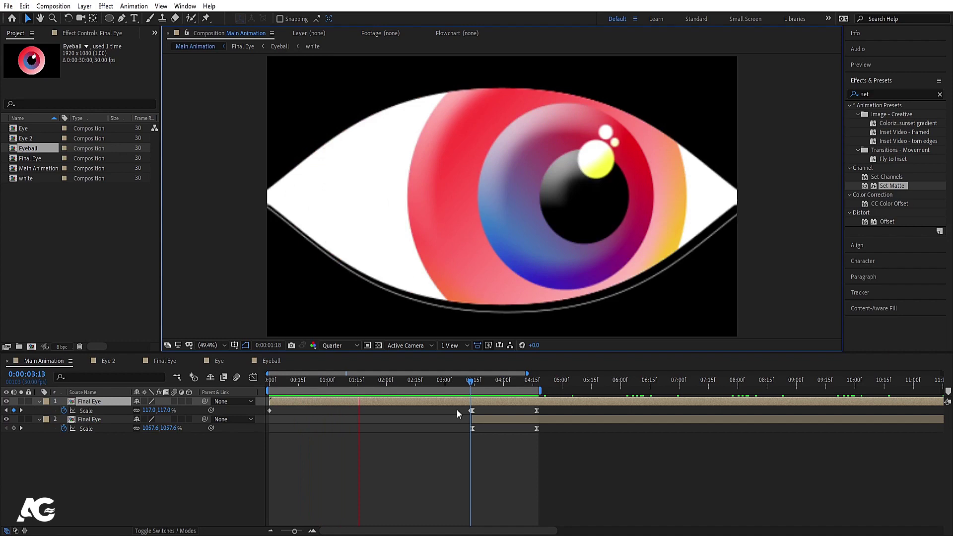
{"action": "key", "text": "space"}
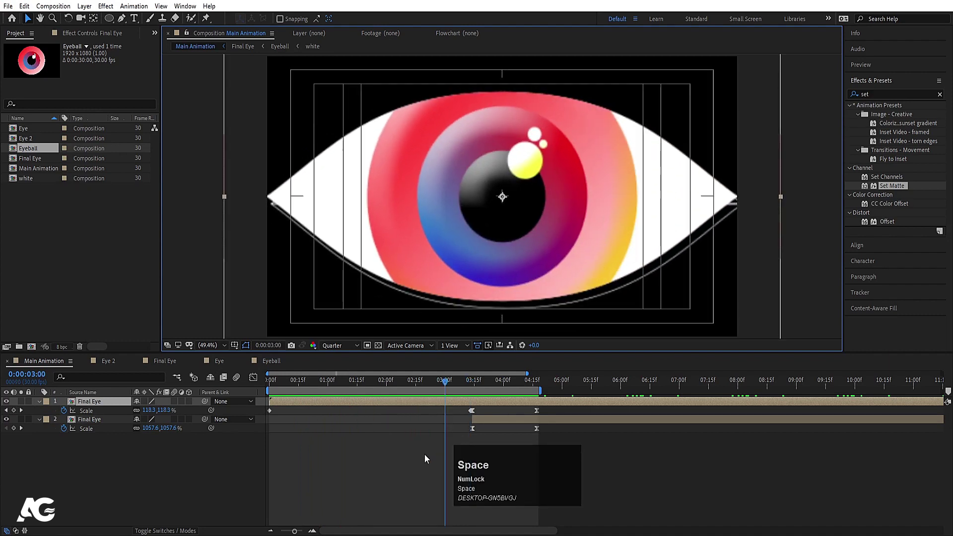
Jump between keyframes and replay the animation from the start
{"action": "key", "text": "j"}
{"action": "key", "text": "space"}
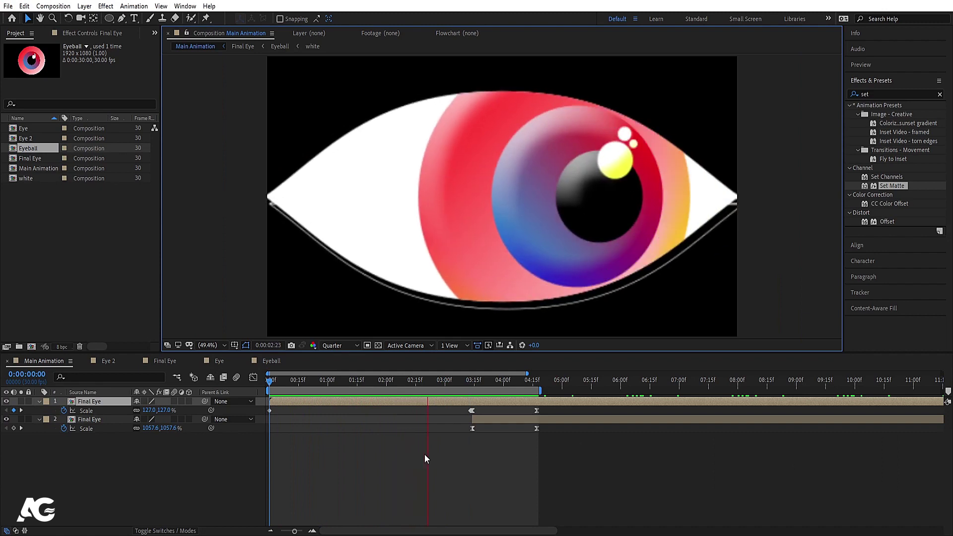
{"action": "key", "text": "space"}
{"action": "key", "text": "j"}
{"action": "type", "text": "jk"}
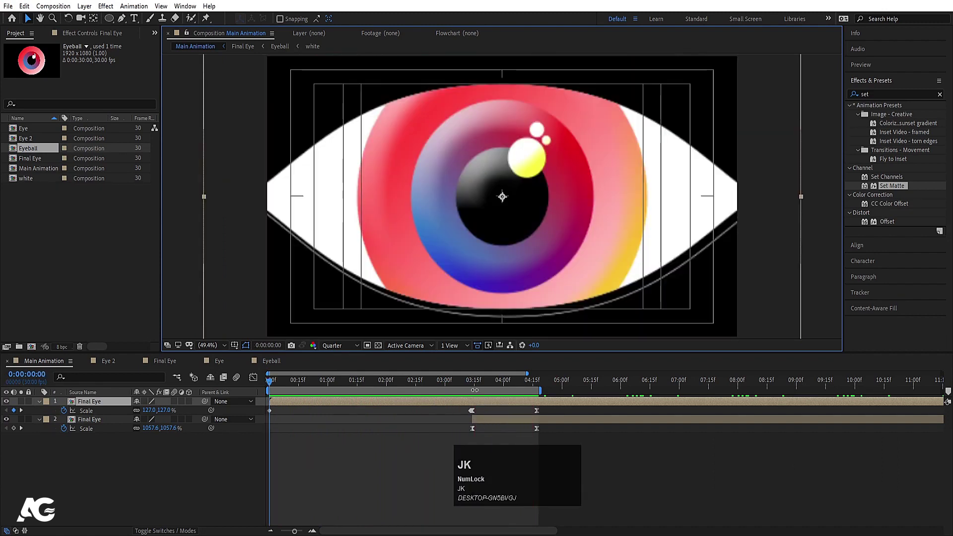
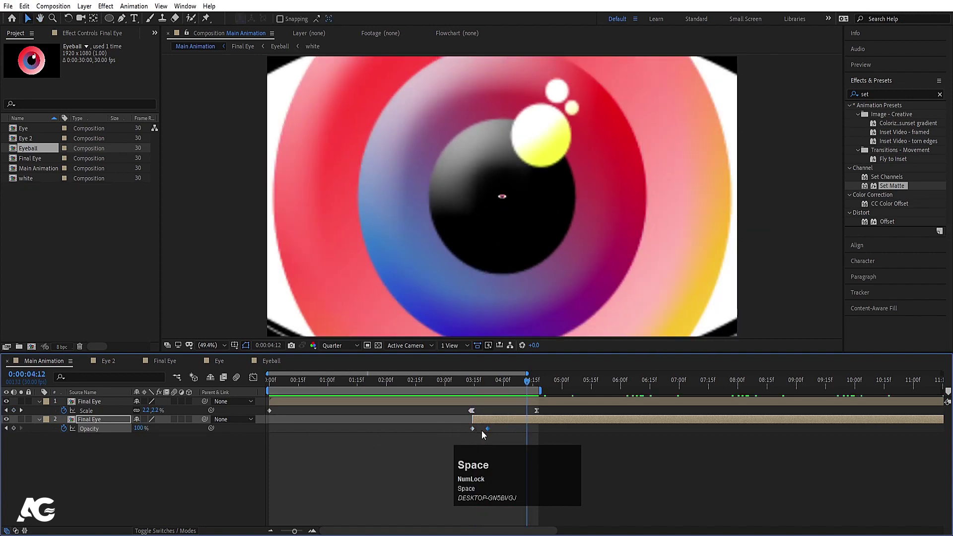
Check the second Final Eye layer's Opacity keyframes and preview once more
{"action": "left_click", "coordinate": [463, 432]}
{"action": "key", "text": "F9"}
{"action": "key", "text": "space"}
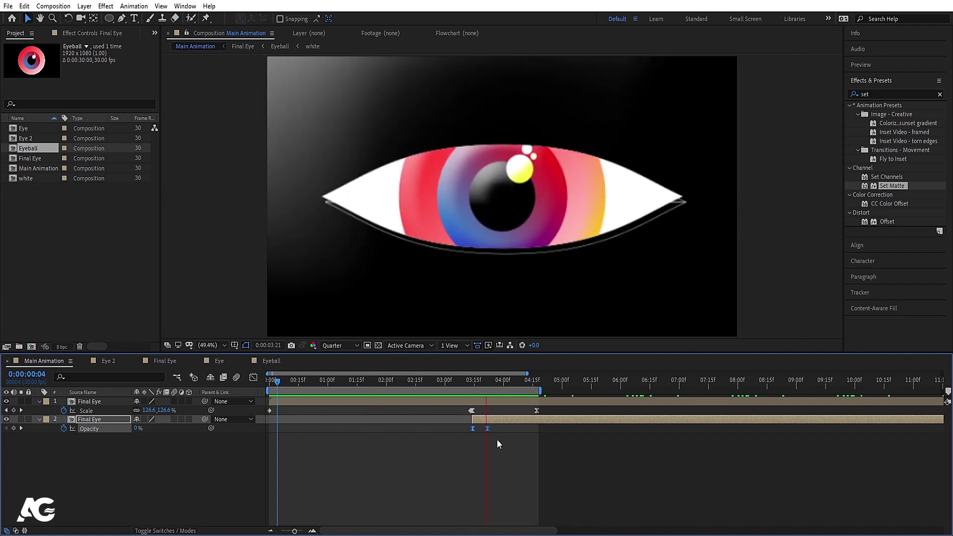
{"action": "key", "text": "space"}
Give the pupil ring (Shape Layer 3) a white Drop Shadow with Distance 20 and Softness 82
{"action": "left_click", "coordinate": [238, 476]}
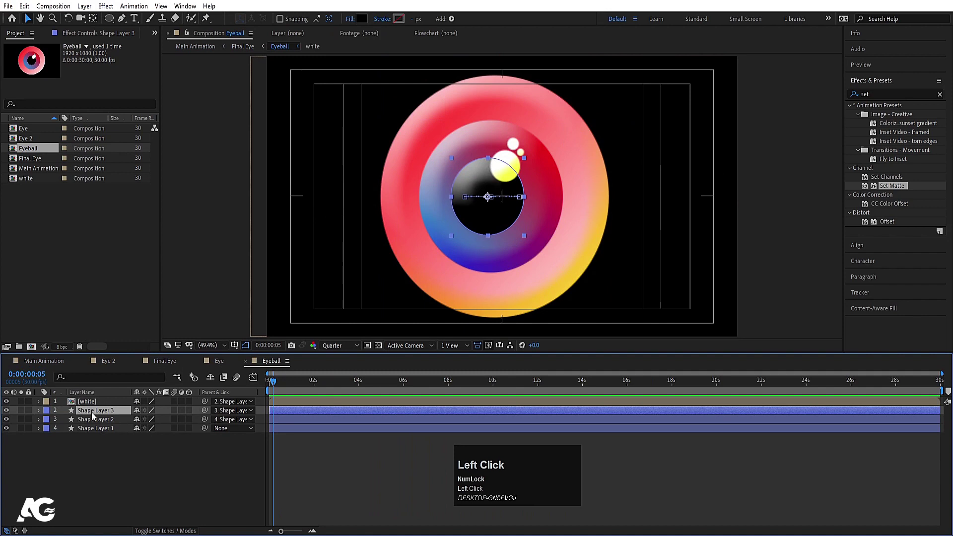
{"action": "right_click", "coordinate": [94, 414]}
{"action": "left_click", "coordinate": [894, 95]}
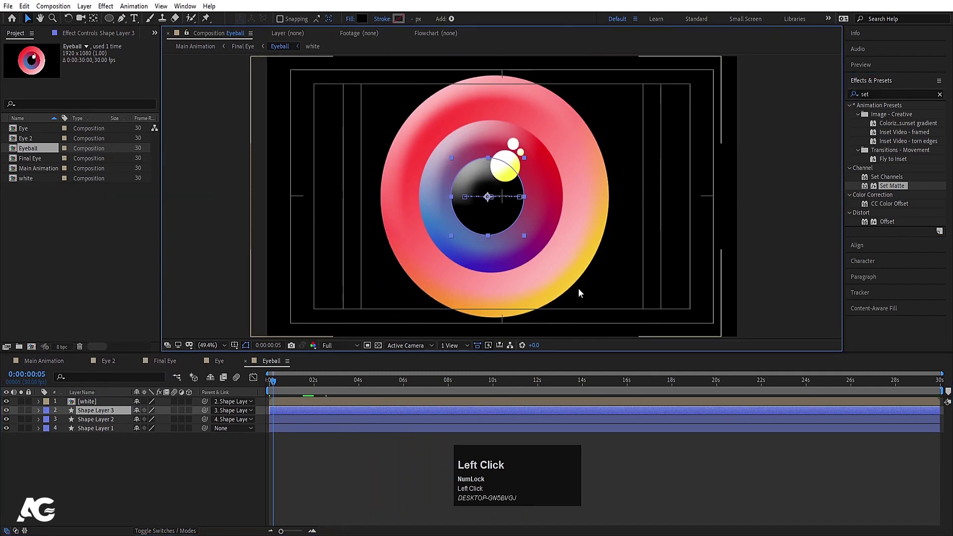
{"action": "key", "text": "ctrl+a"}
{"action": "type", "text": "drop"}
{"action": "left_click", "coordinate": [901, 219]}
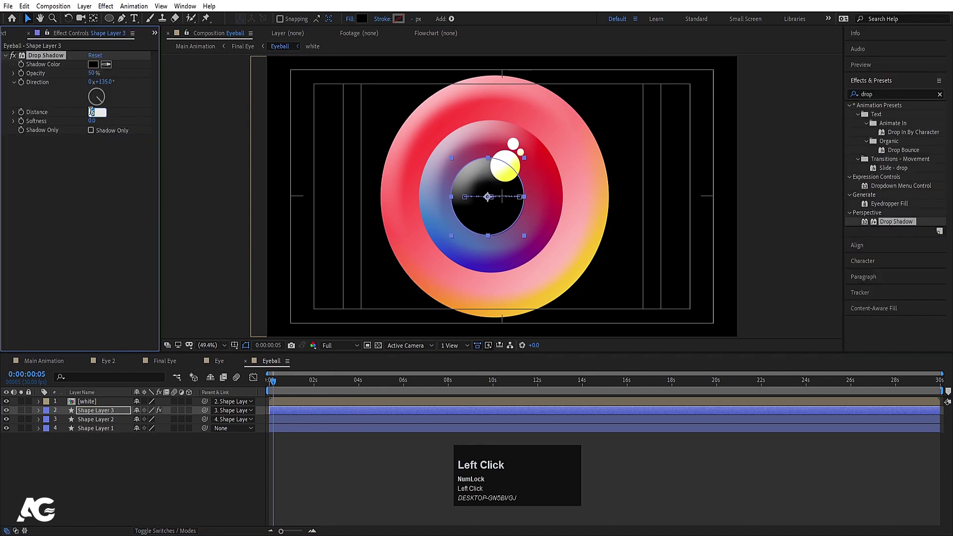
{"action": "key", "text": "Return"}
{"action": "left_click", "coordinate": [94, 63]}
{"action": "key", "text": "Return"}
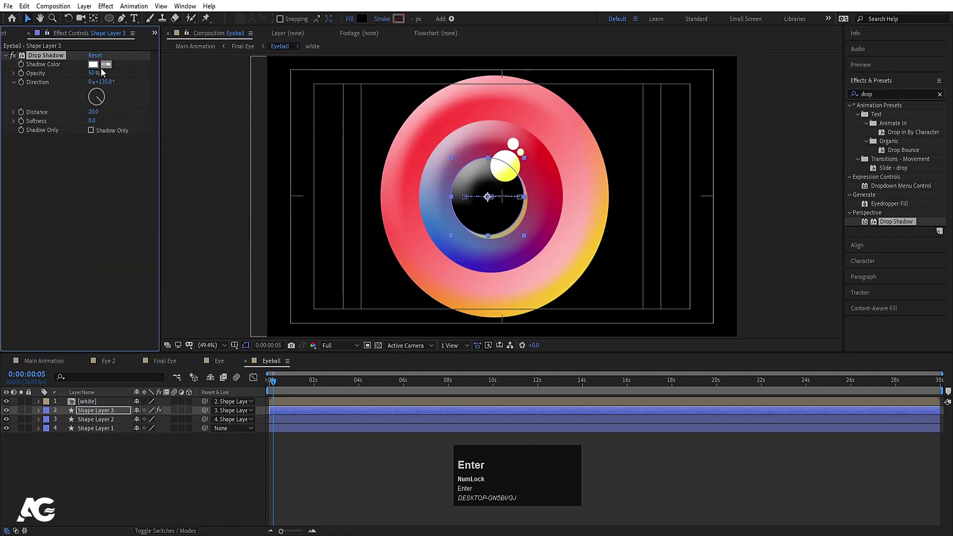
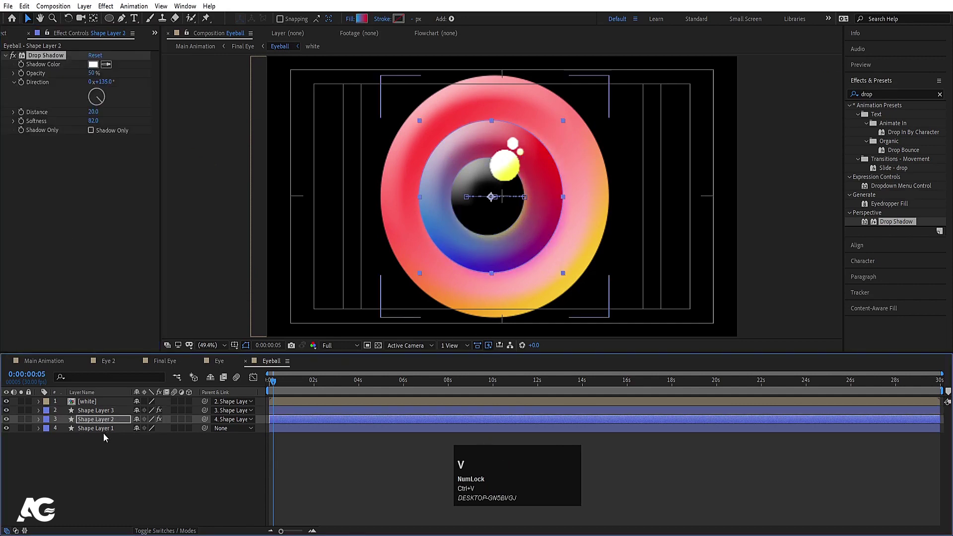
Paste the same drop shadow onto the iris ring and highlight layers, then return to Main Animation
{"action": "left_click", "coordinate": [106, 428]}
{"action": "key", "text": "ctrl+v"}
{"action": "left_click", "coordinate": [107, 401]}
{"action": "key", "text": "ctrl+v"}
{"action": "left_click", "coordinate": [44, 366]}
Preview Main Animation with the Composition panel set to Full resolution
{"action": "key", "text": "space"}
{"action": "left_click", "coordinate": [337, 348]}
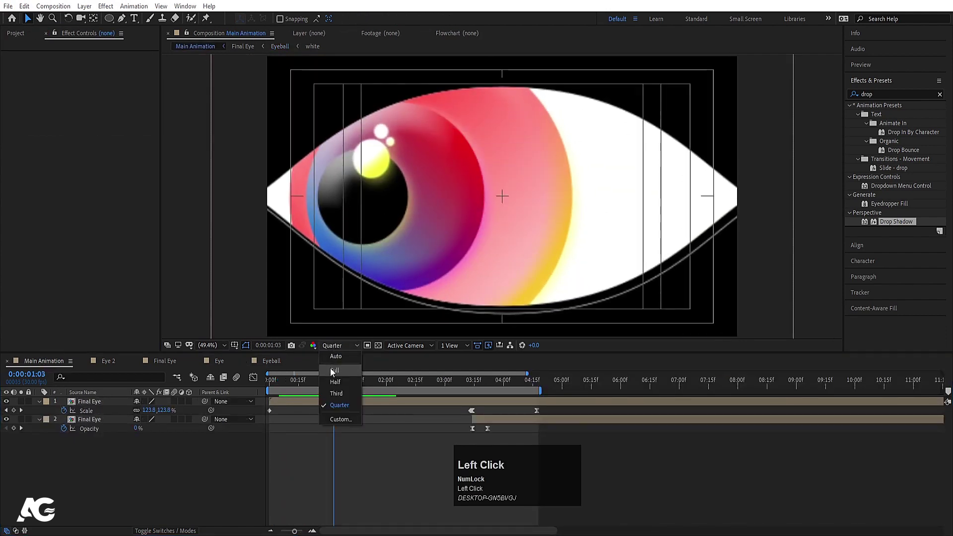
{"action": "key", "text": "space"}
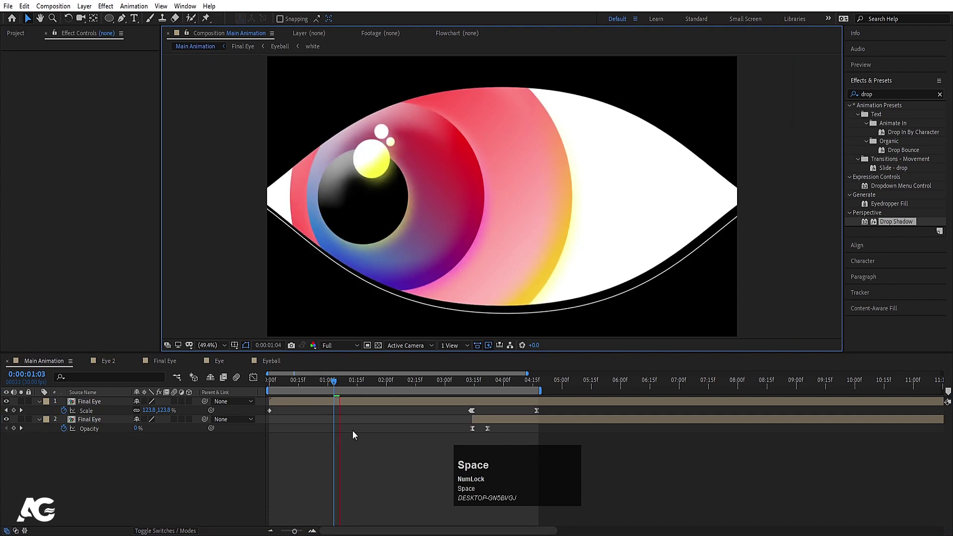
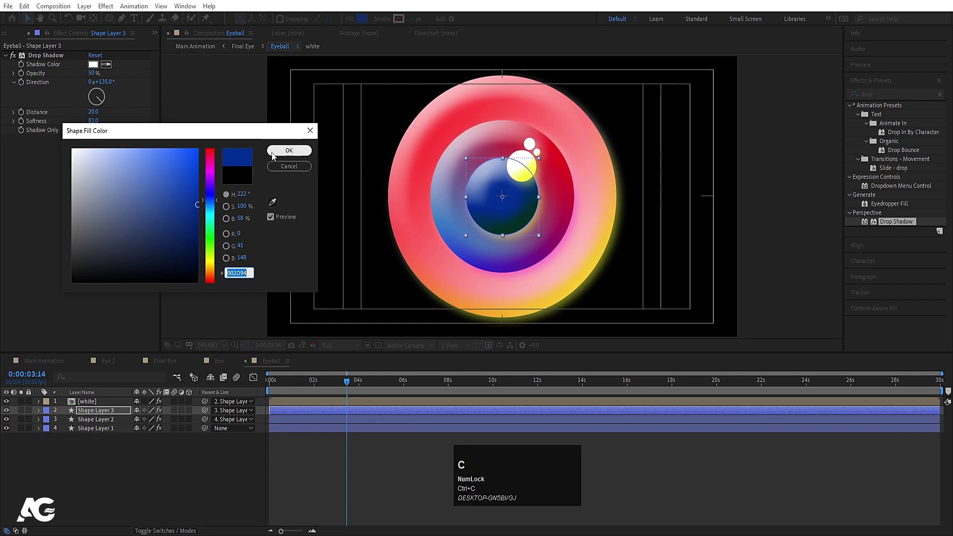
Confirm the navy #002D94 fill colour for the pupil
{"action": "left_click", "coordinate": [275, 154]}
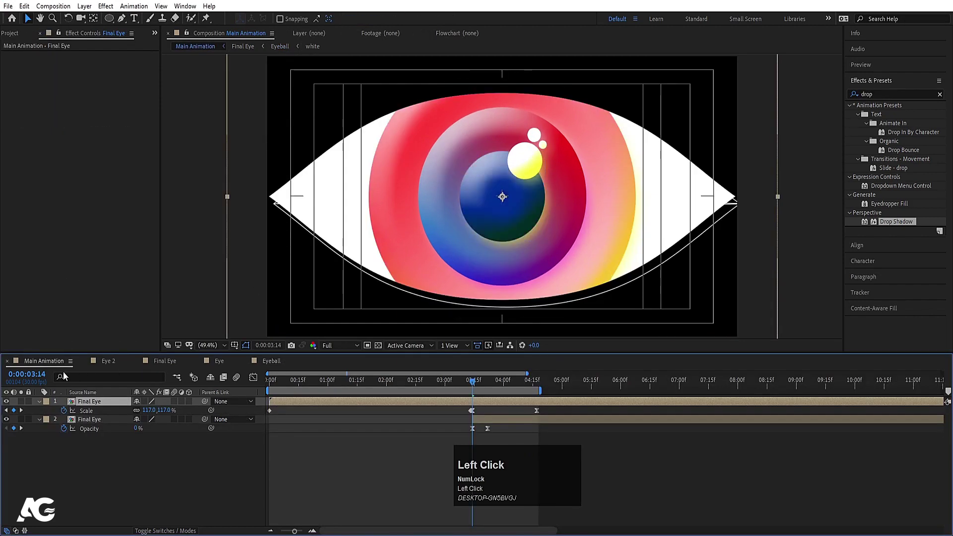
Create a deep royal blue solid and move it below the eye layers as a background
{"action": "key", "text": "ctrl+y"}
{"action": "left_click", "coordinate": [481, 331]}
{"action": "key", "text": "ctrl+v"}
{"action": "key", "text": "Return"}
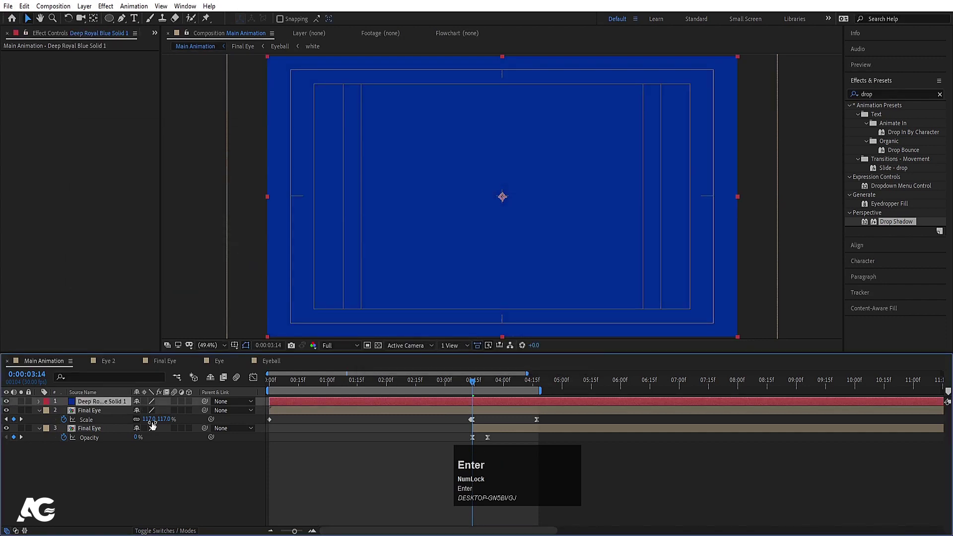
{"action": "left_click", "coordinate": [117, 400]}
{"action": "key", "text": "space"}
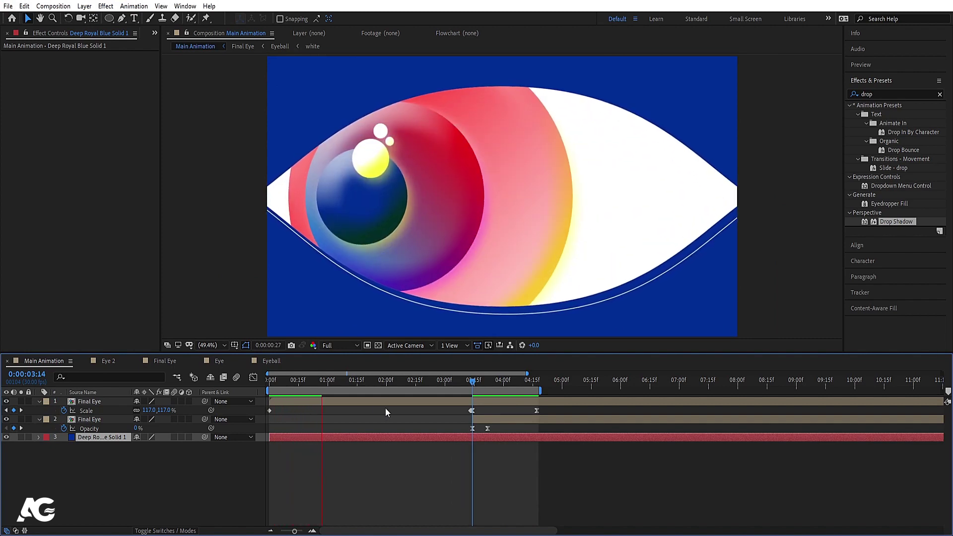
Preview the finished eye animation against the blue background from the start
{"action": "key", "text": "space"}
{"action": "left_click", "coordinate": [311, 380]}
{"action": "key", "text": "space"}
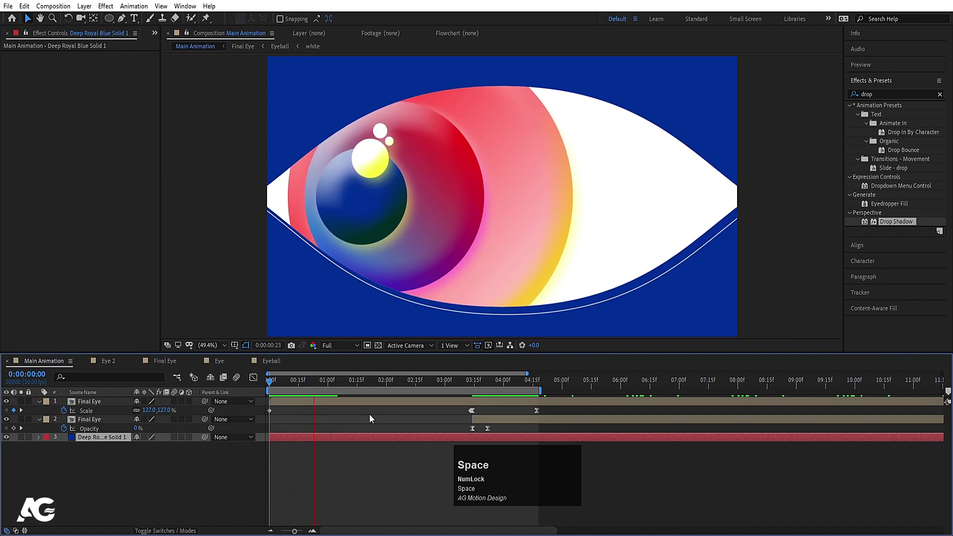
{"action": "key", "text": "space"}
{"action": "left_click", "coordinate": [475, 385]}
{"action": "key", "text": "space"}
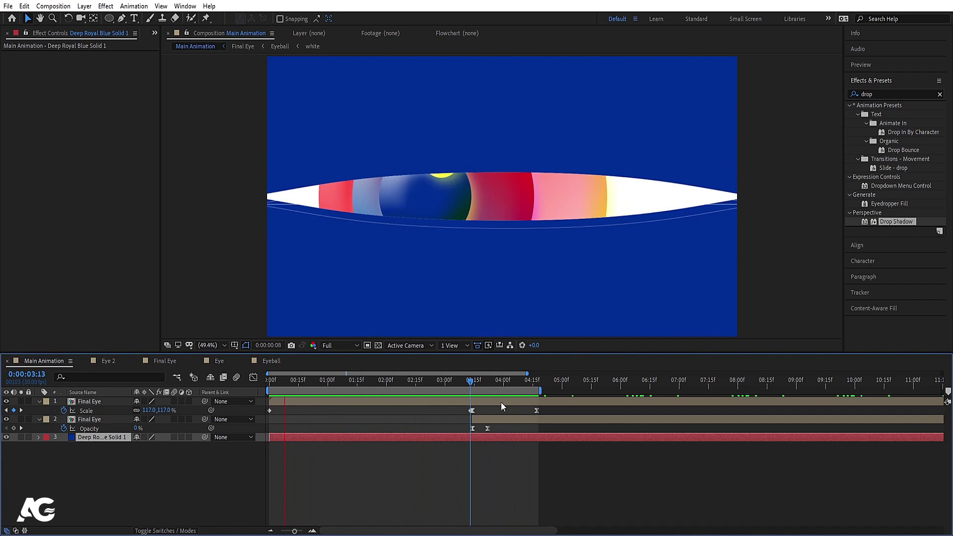
{"action": "key", "text": "space"}
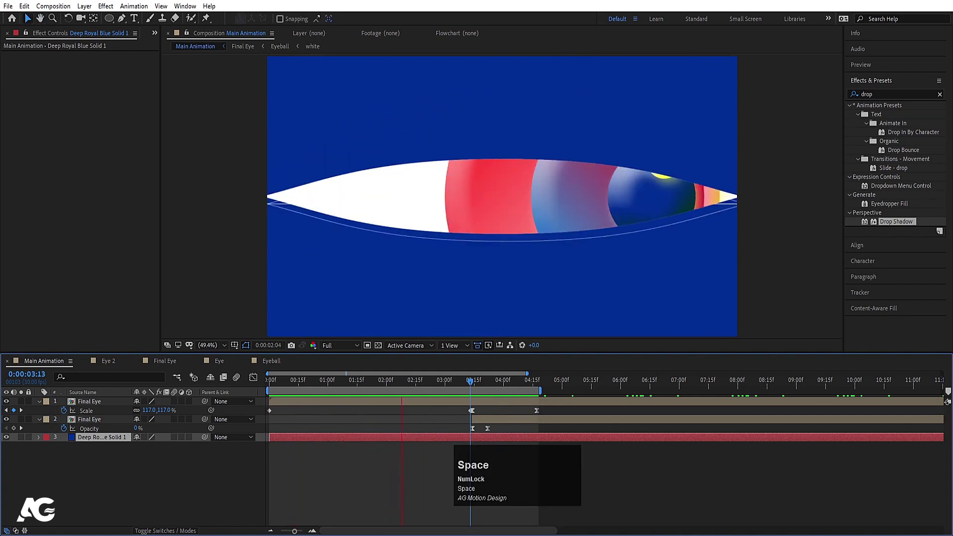
{"action": "left_click", "coordinate": [412, 467]}
{"action": "key", "text": "space"}
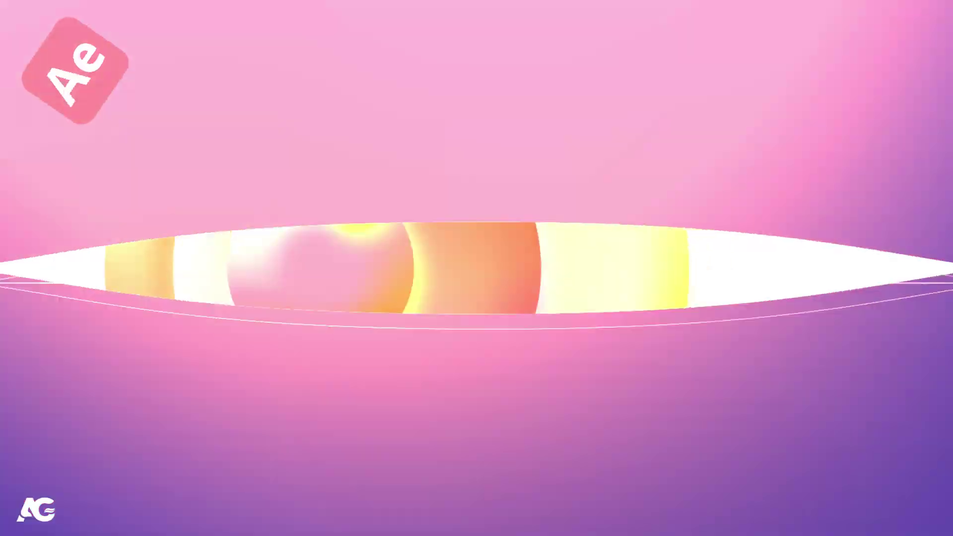